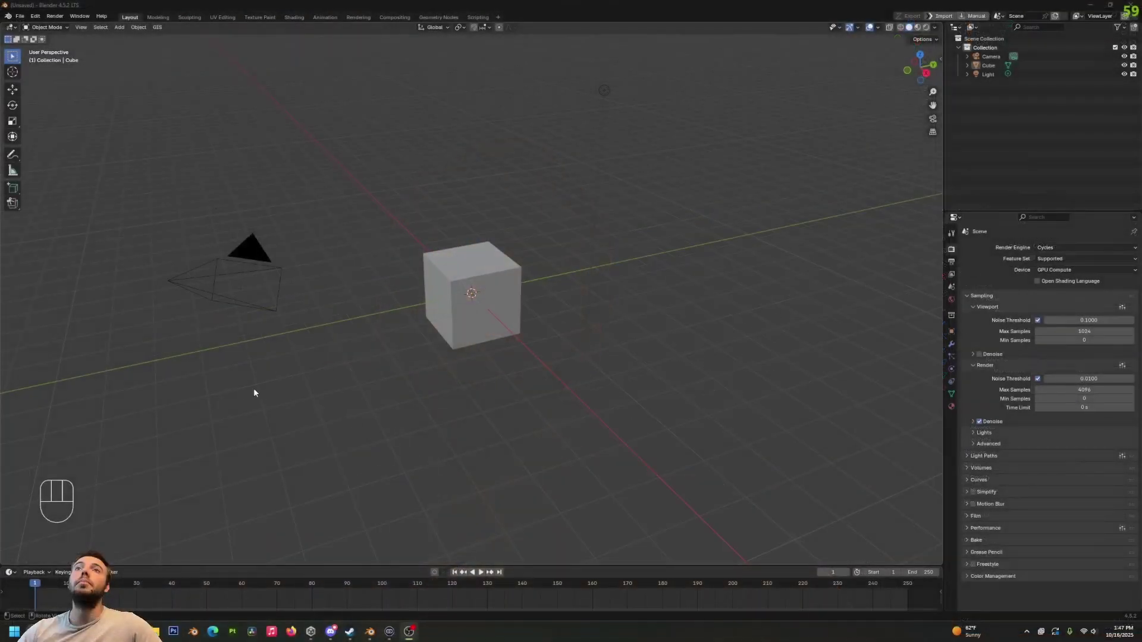
Delete the default cube, camera and light from the scene.
{"action": "left_click", "coordinate": [243, 394]}
{"action": "key", "text": "a"}
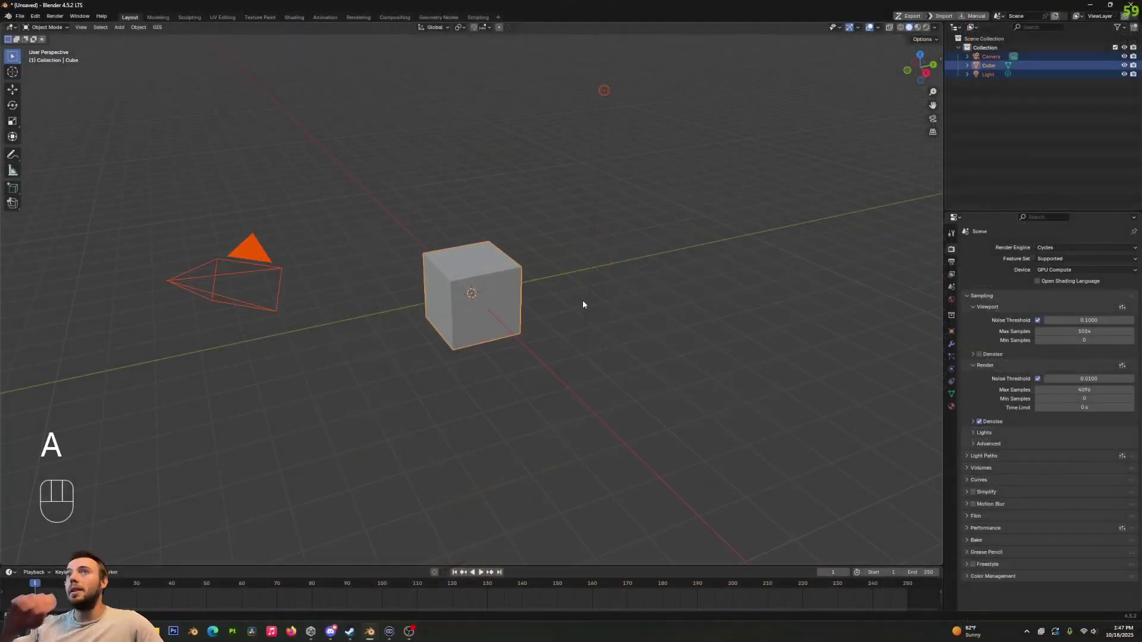
{"action": "key", "text": "a"}
{"action": "key", "text": "x"}
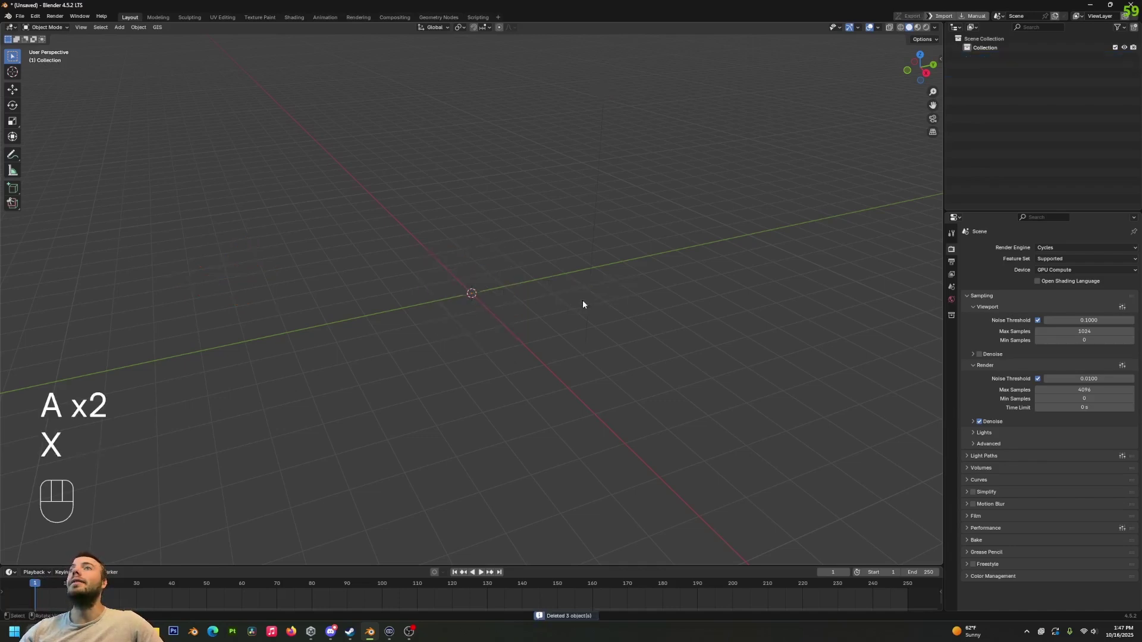
Add a new camera at the origin and rotate it 90° on the X axis to face horizontally.
{"action": "key", "text": "shift+a"}
{"action": "key", "text": "alt+r"}
{"action": "key", "text": "r"}
{"action": "key", "text": "x"}
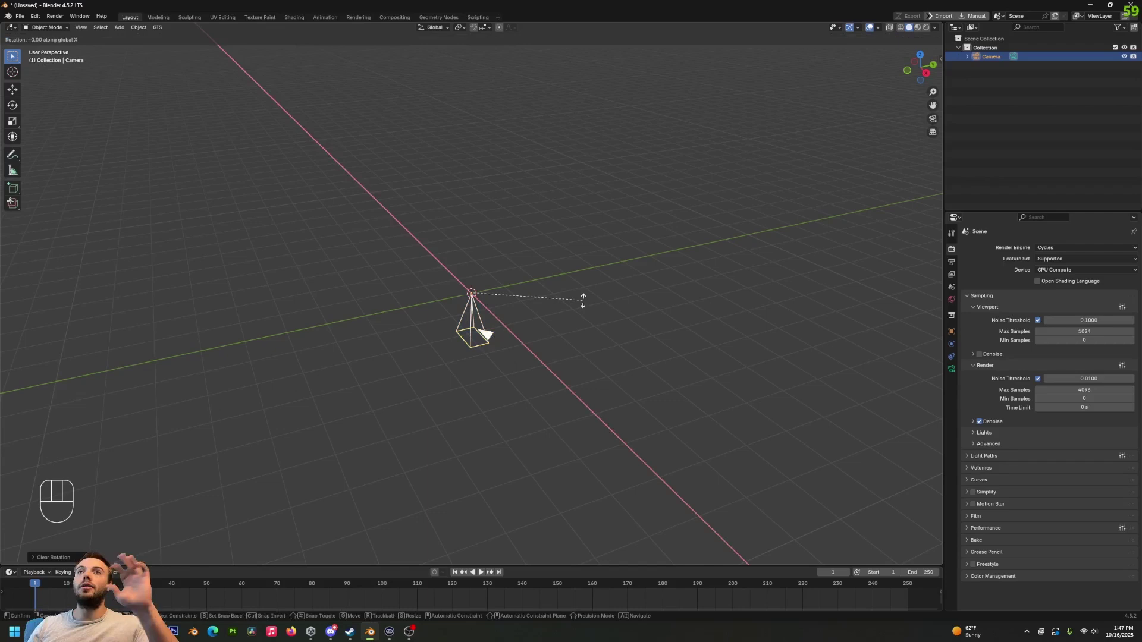
{"action": "key", "text": "KP_9"}
{"action": "key", "text": "KP_0"}
{"action": "key", "text": "KP_Enter"}
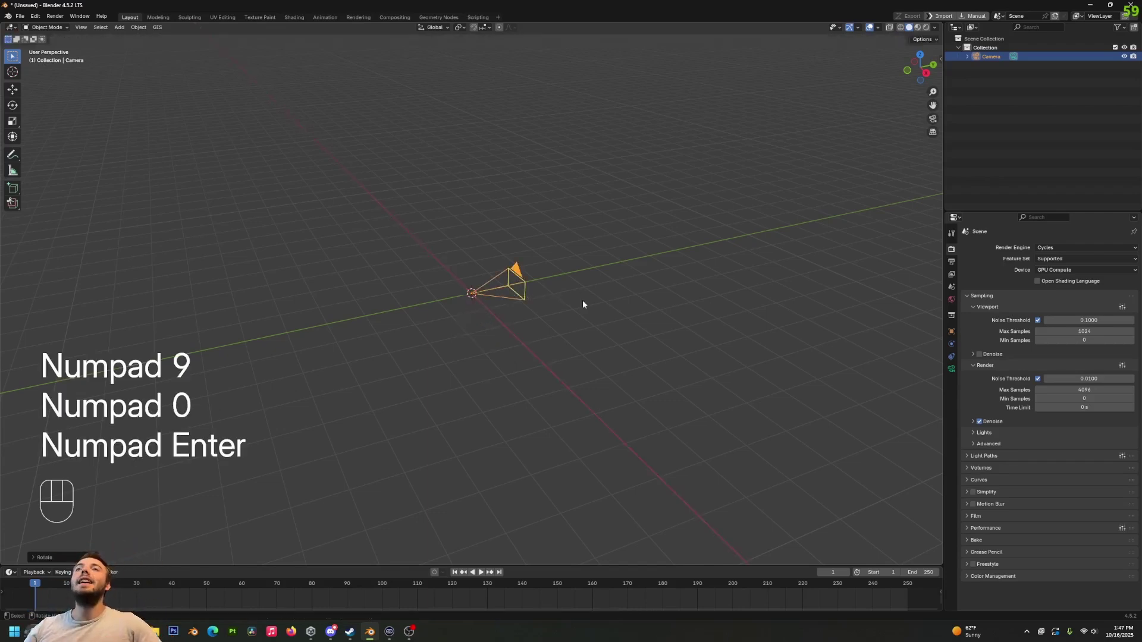
{"action": "left_click_drag", "start_coordinate": [414, 323], "coordinate": [457, 310]}
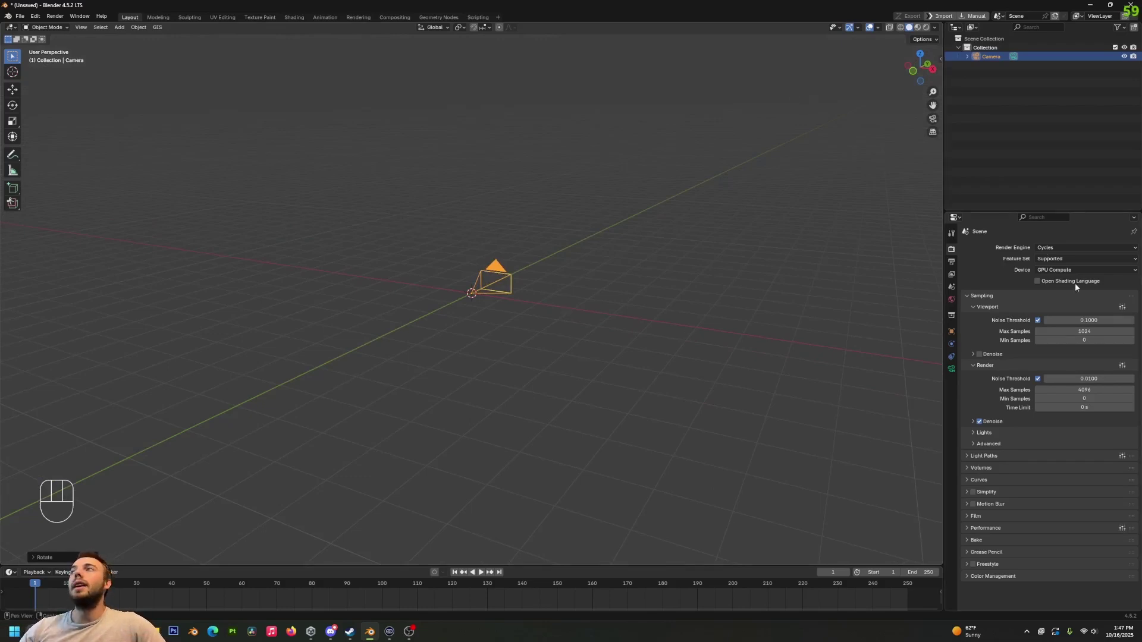
{"action": "left_click", "coordinate": [1074, 250]}
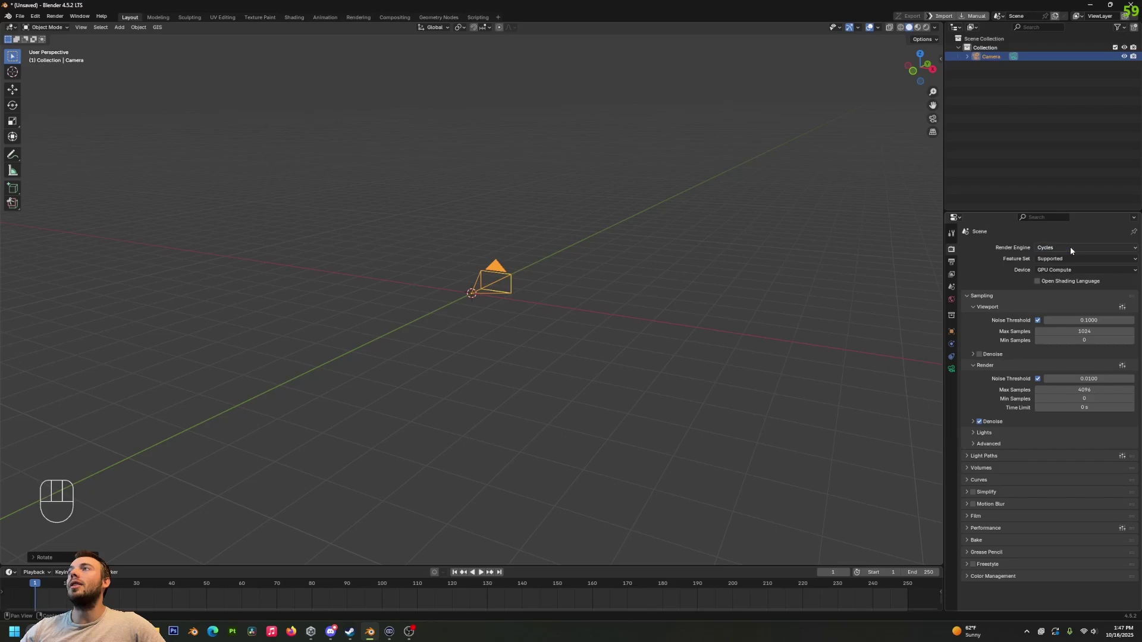
{"action": "left_click_drag", "start_coordinate": [1073, 250], "coordinate": [1065, 281]}
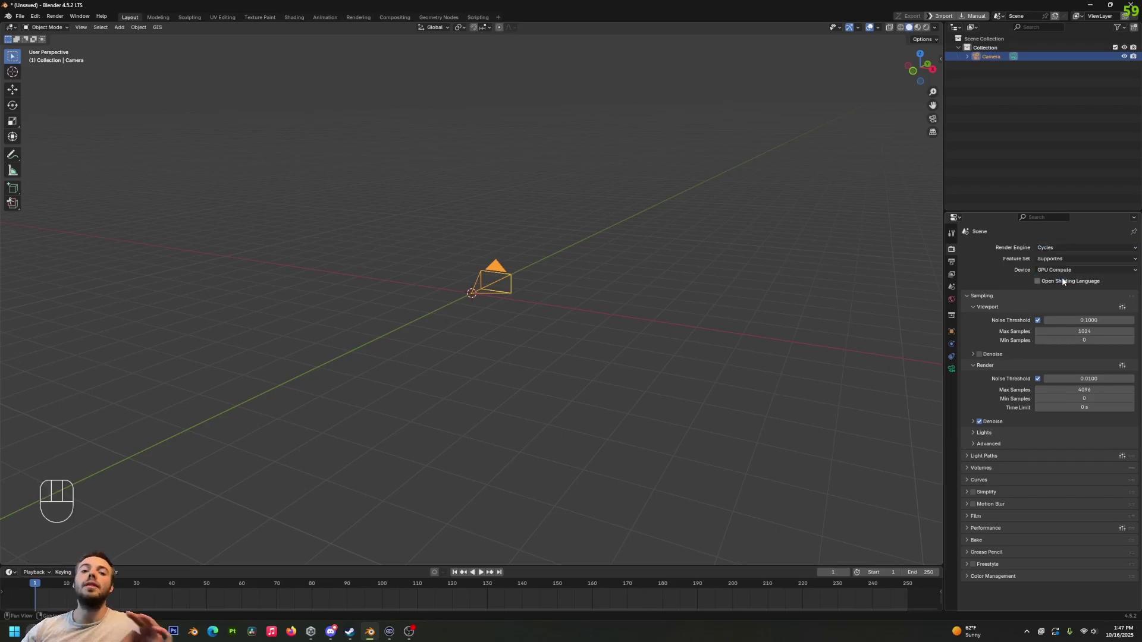
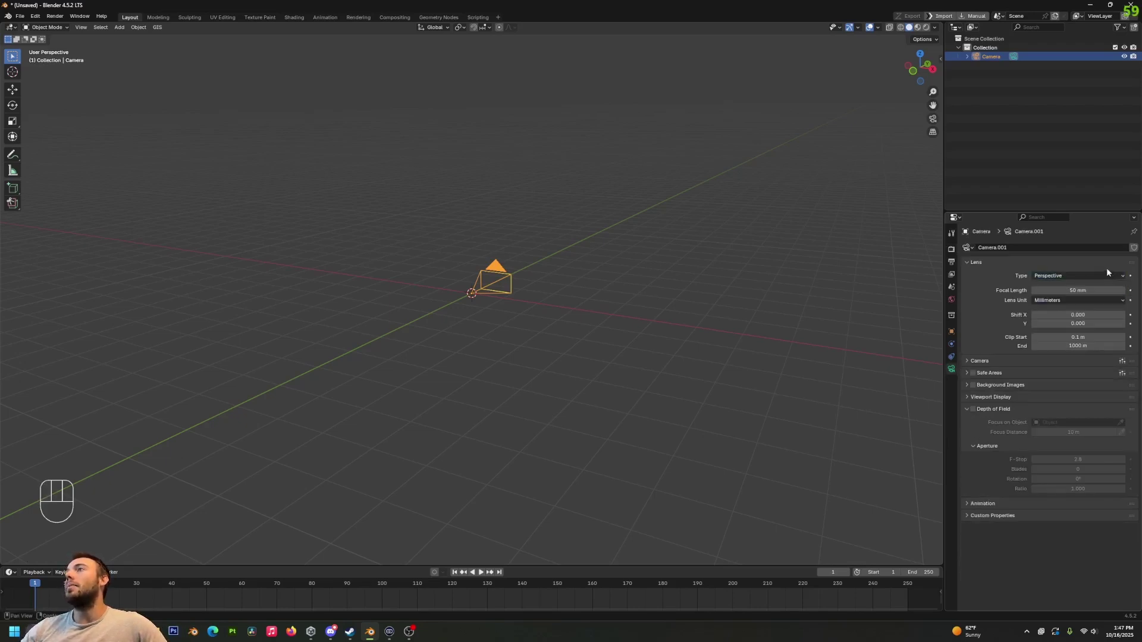
Make the camera Panoramic with Equirectangular projection.
{"action": "left_click_drag", "start_coordinate": [1078, 277], "coordinate": [1068, 308]}
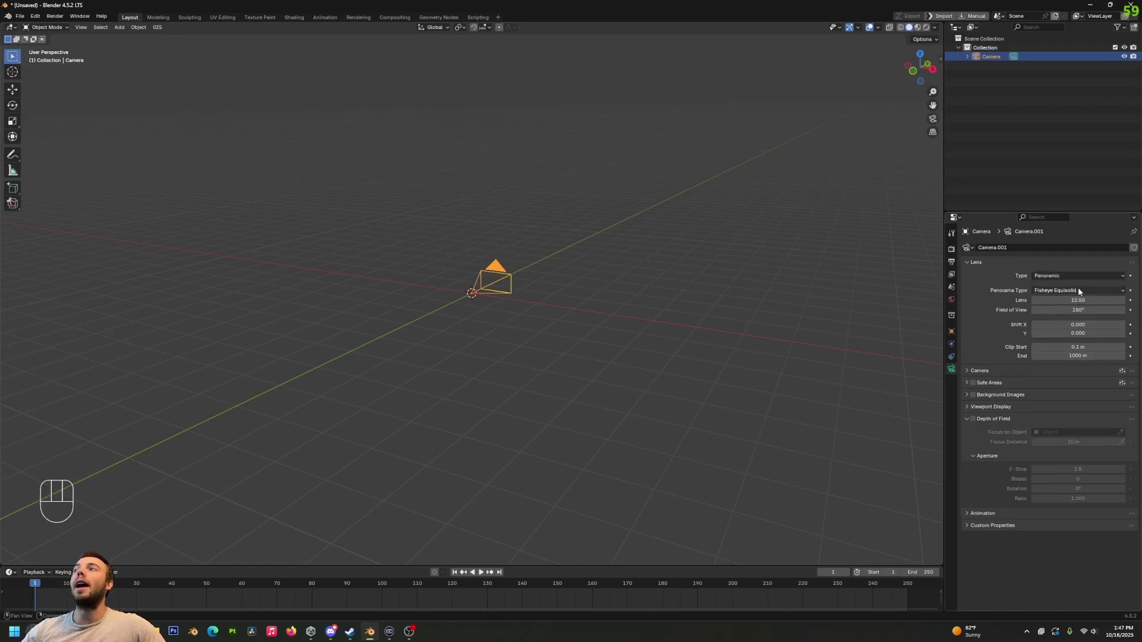
{"action": "left_click_drag", "start_coordinate": [1081, 290], "coordinate": [1071, 302]}
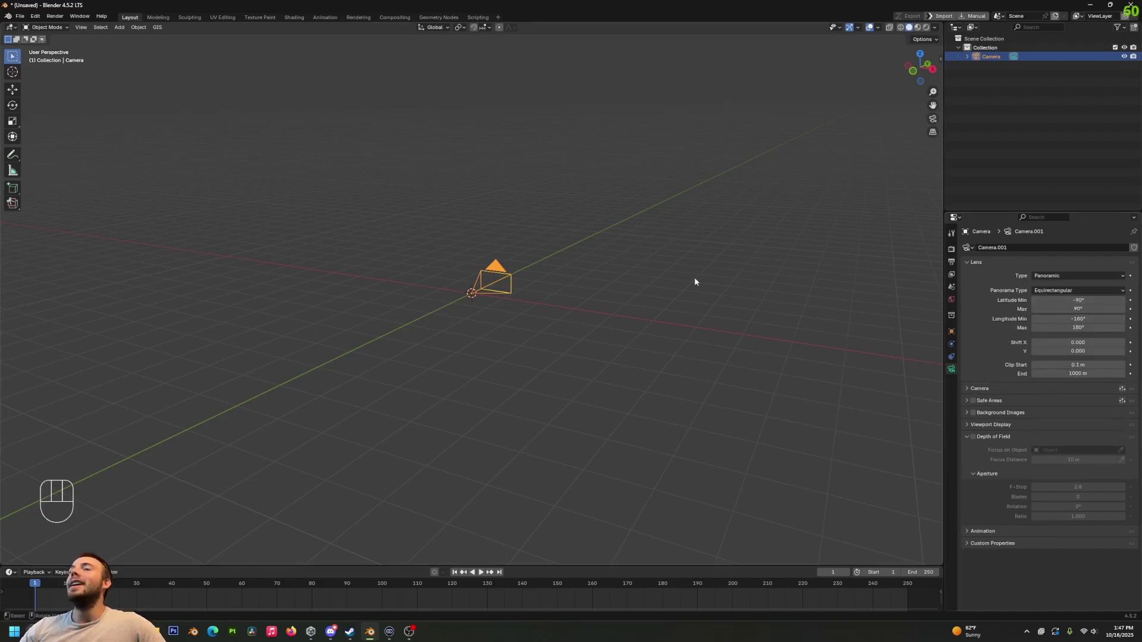
Raise the camera straight up along Z above the grid.
{"action": "key", "text": "g"}
{"action": "key", "text": "z"}
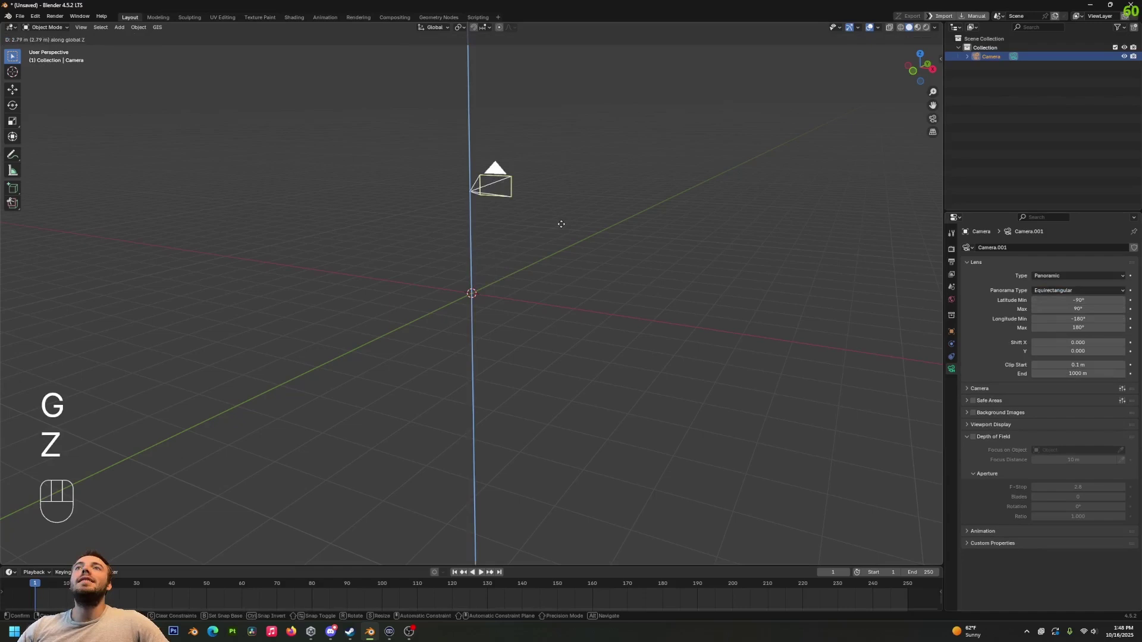
{"action": "left_click", "coordinate": [570, 218]}
{"action": "left_click", "coordinate": [570, 218]}
{"action": "left_click_drag", "start_coordinate": [588, 193], "coordinate": [557, 215]}
Add a UV sphere, scale it up around the camera and check the camera preview.
{"action": "key", "text": "shift+a"}
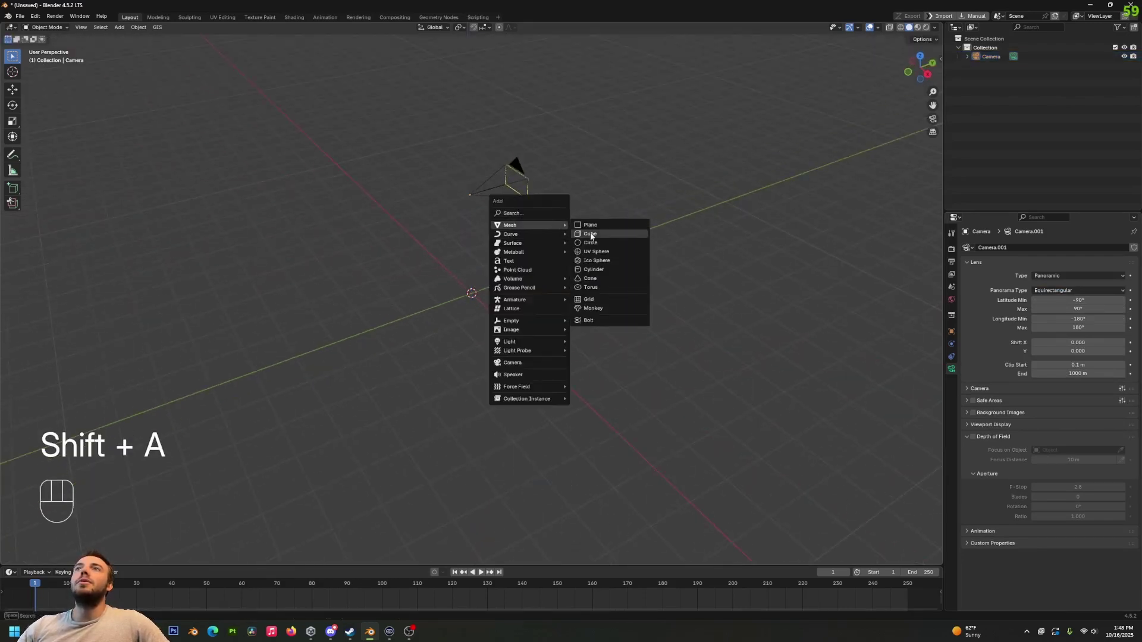
{"action": "middle_click", "coordinate": [594, 334]}
{"action": "key", "text": "g"}
{"action": "key", "text": "y"}
{"action": "left_click", "coordinate": [868, 239]}
{"action": "key", "text": "s"}
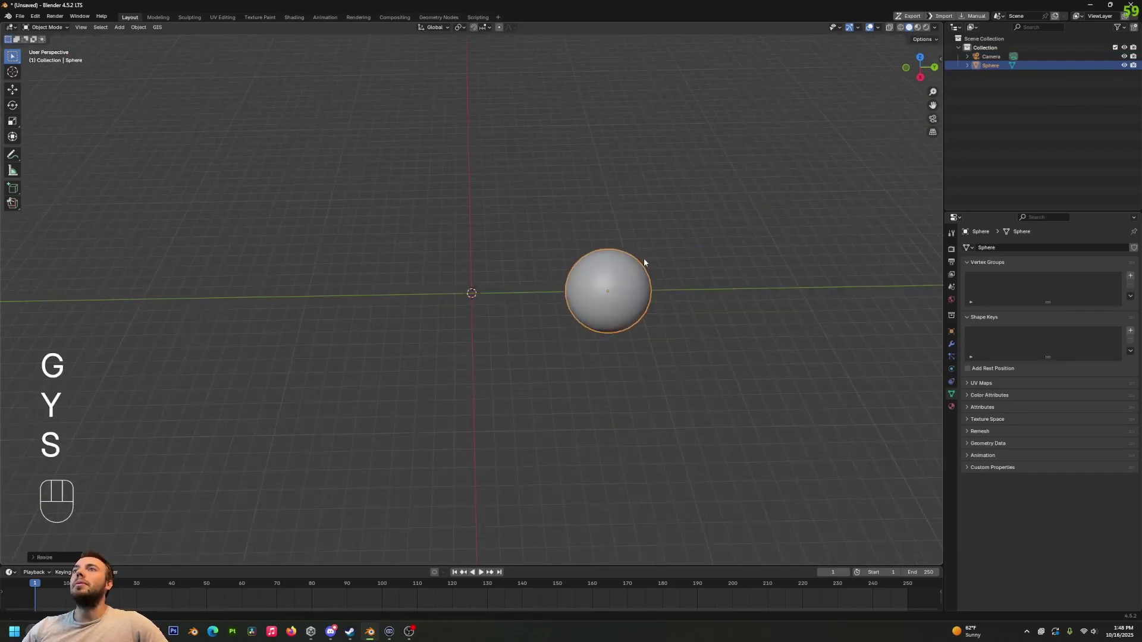
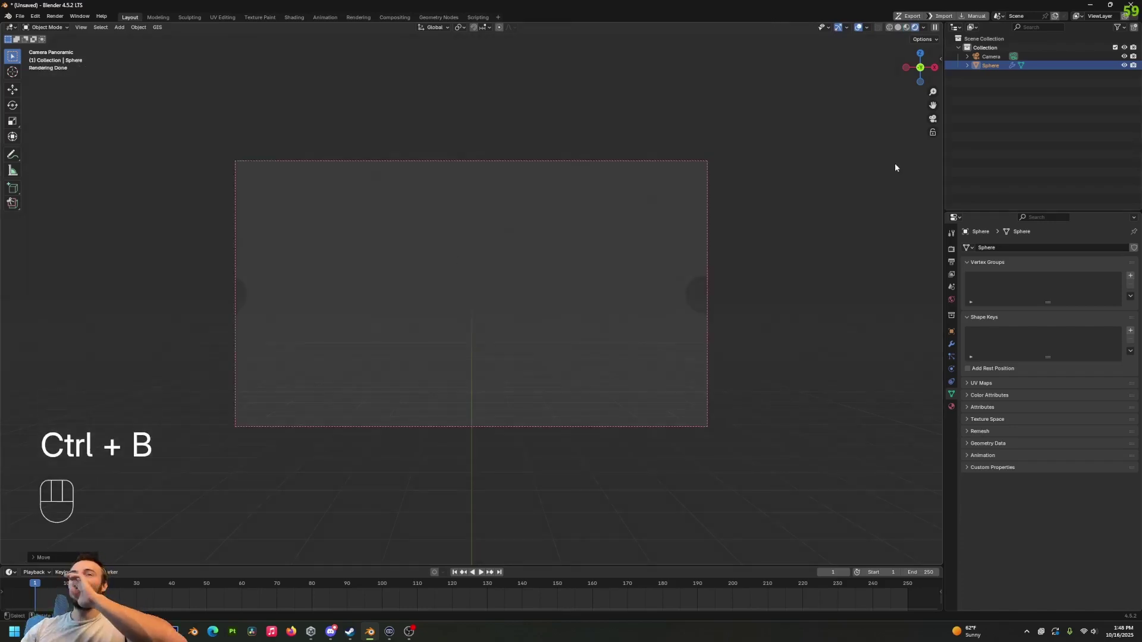
{"action": "left_click_drag", "start_coordinate": [812, 240], "coordinate": [712, 263]}
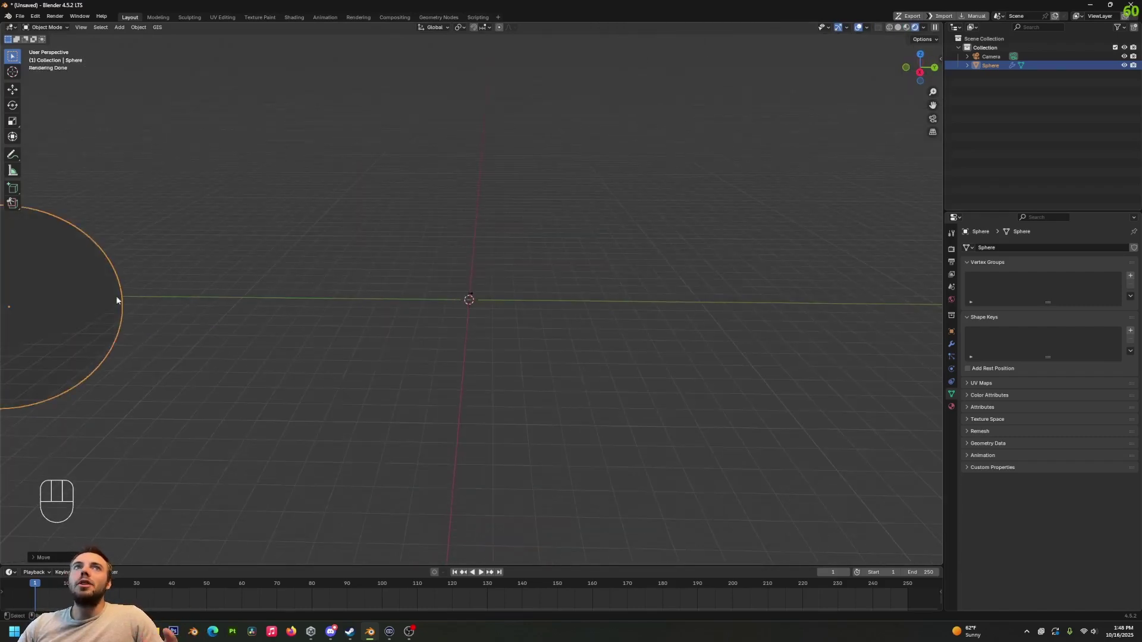
Delete the UV sphere from the scene.
{"action": "left_click", "coordinate": [103, 301]}
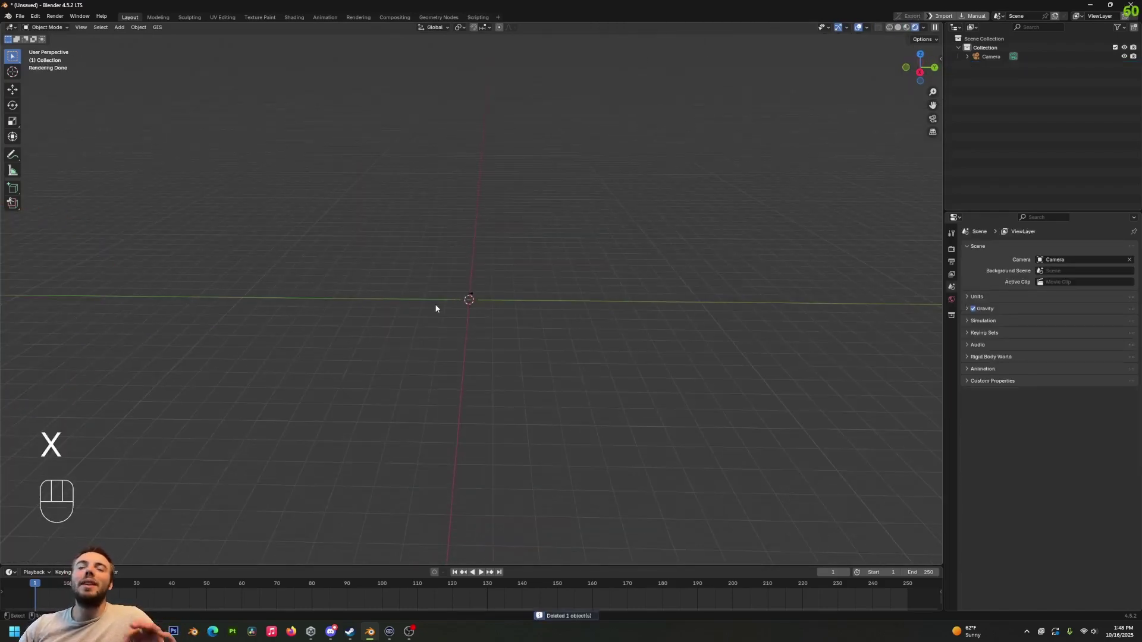
{"action": "key", "text": "x"}
{"action": "left_click", "coordinate": [509, 366]}
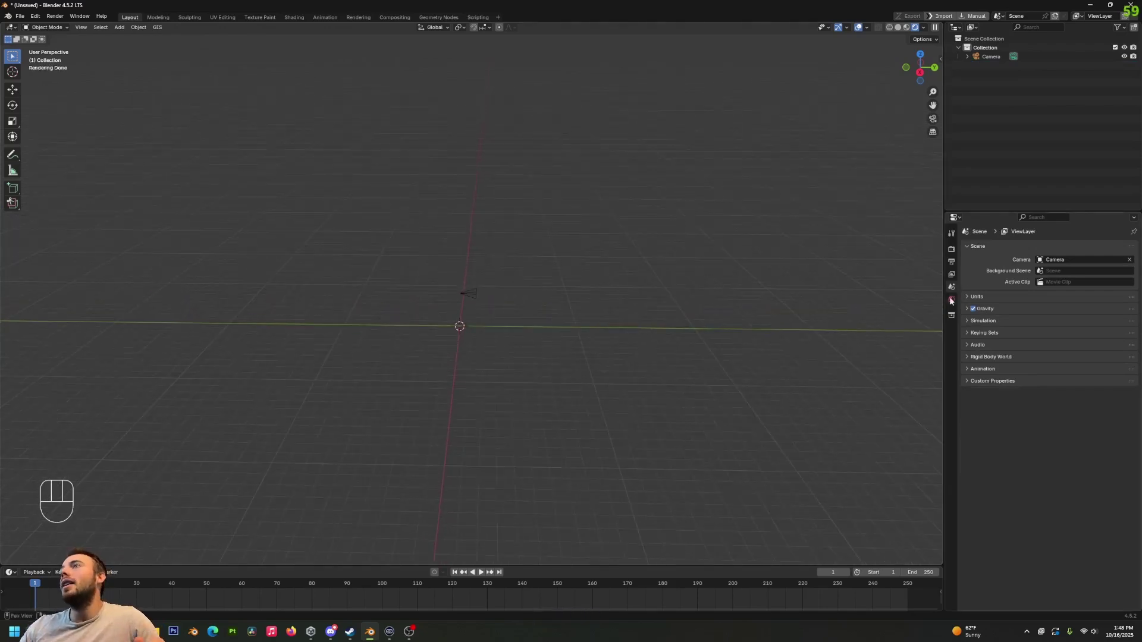
Show World Properties and choose the world Color input for a Nishita sky texture.
{"action": "left_click", "coordinate": [953, 301]}
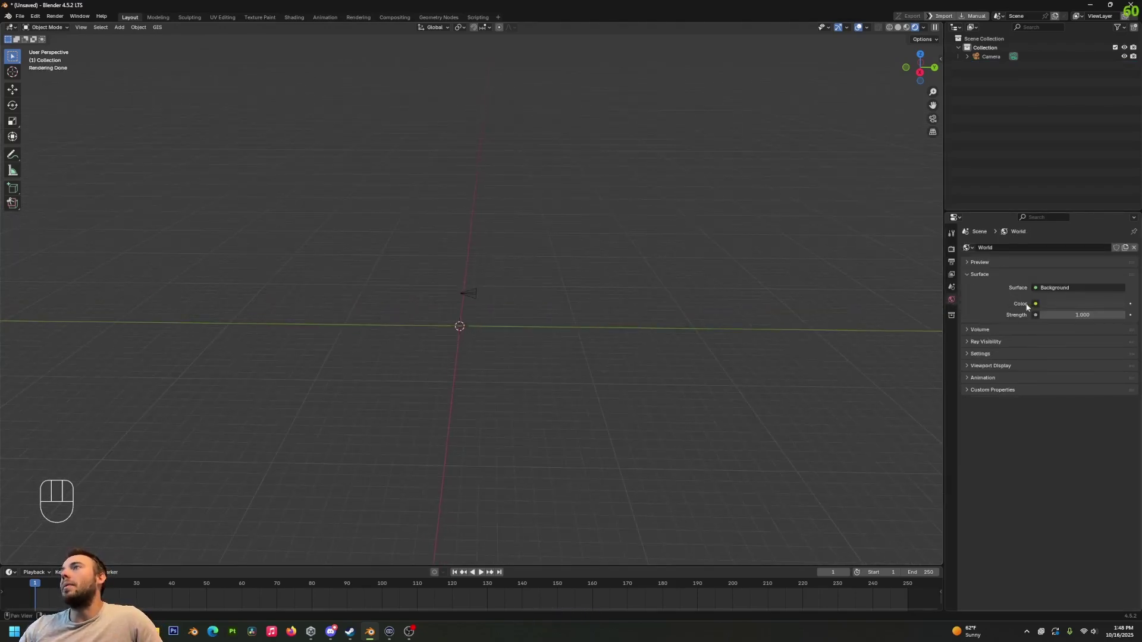
{"action": "left_click", "coordinate": [1036, 307]}
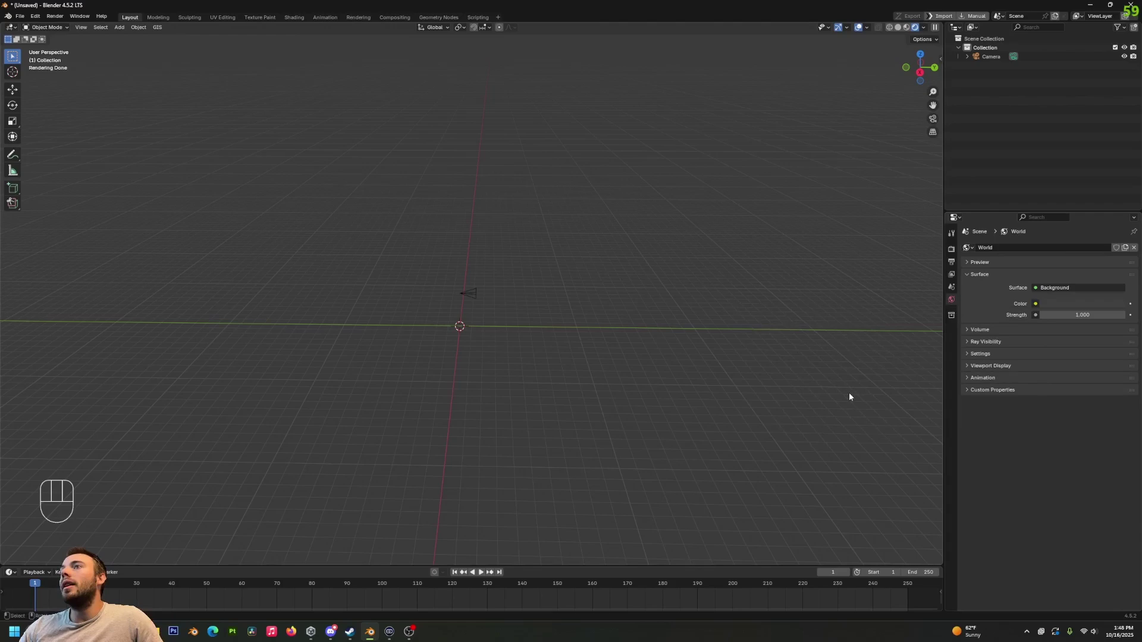
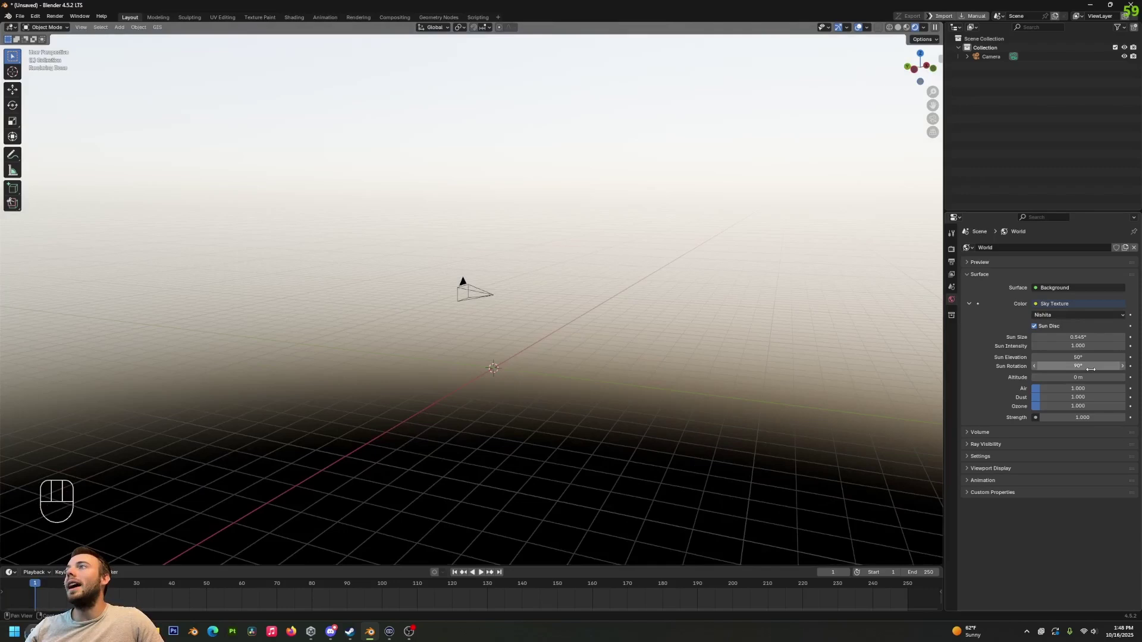
{"action": "left_click", "coordinate": [470, 290]}
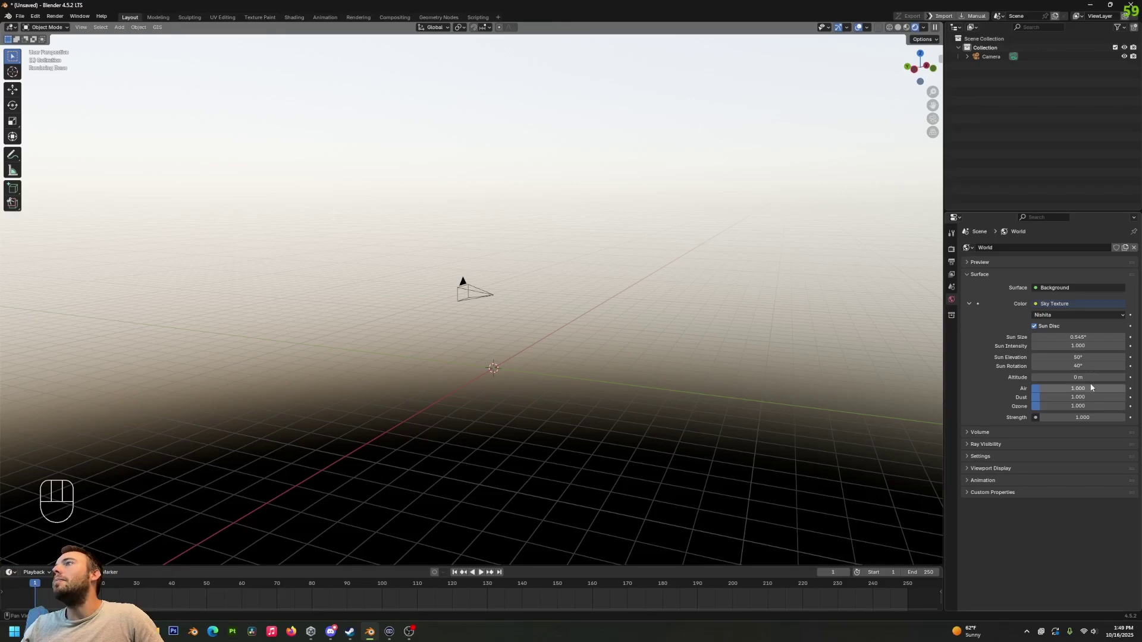
{"action": "left_click_drag", "start_coordinate": [470, 290], "coordinate": [1117, 391]}
{"action": "middle_click", "coordinate": [763, 341]}
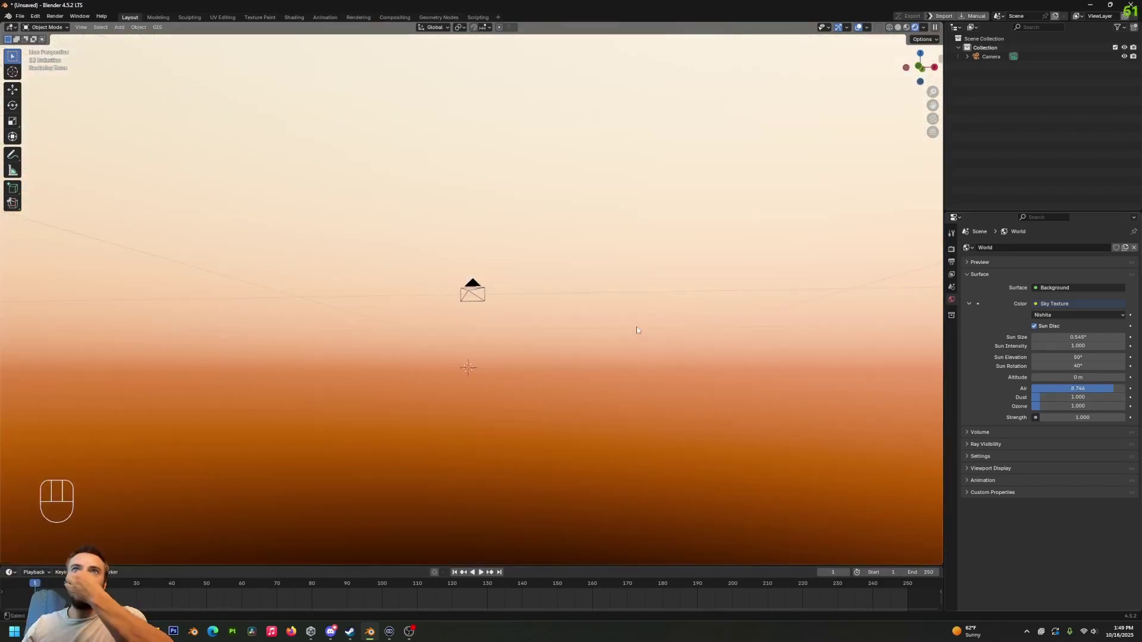
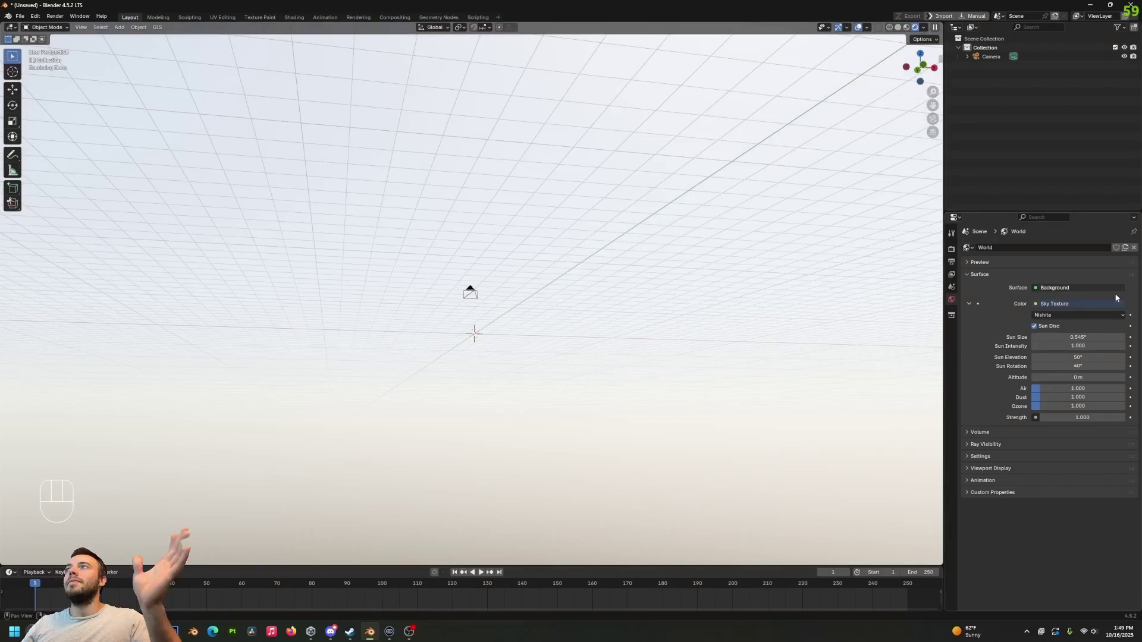
{"action": "left_click_drag", "start_coordinate": [471, 287], "coordinate": [1128, 407]}
{"action": "left_click_drag", "start_coordinate": [1088, 398], "coordinate": [1126, 398]}
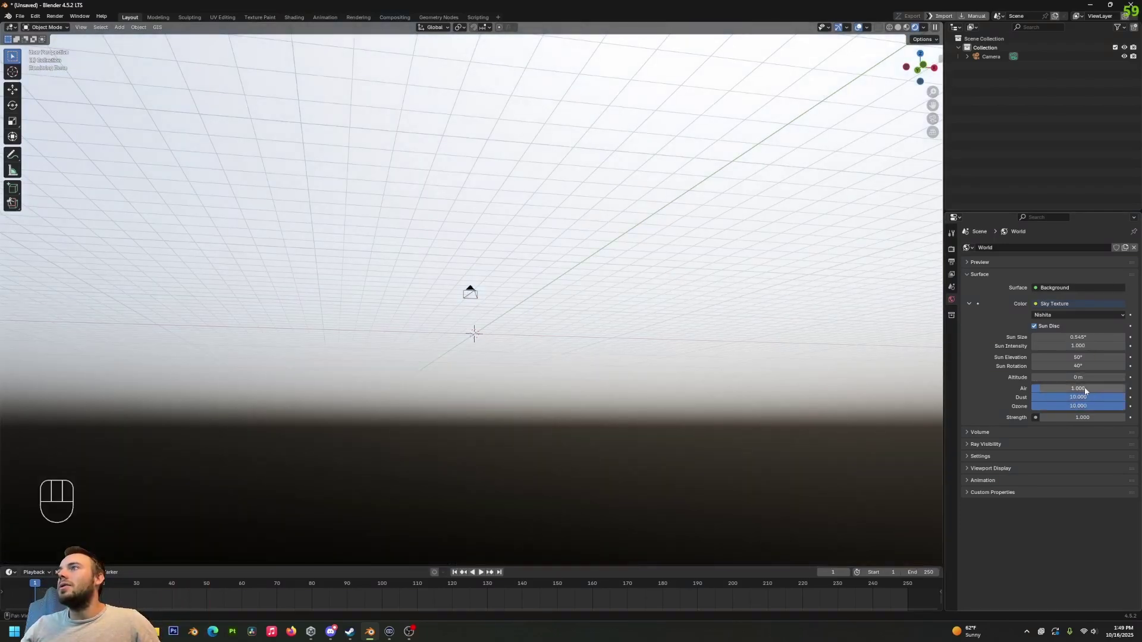
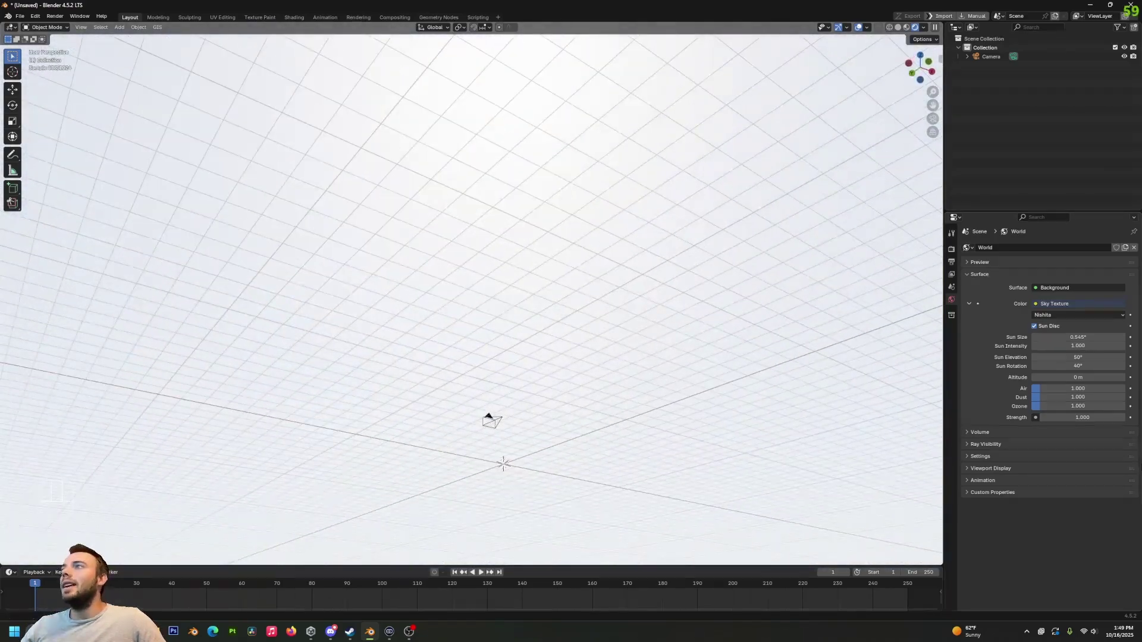
Lower the sky world's Strength to 0.1 and view the result through the camera.
{"action": "key", "text": "z"}
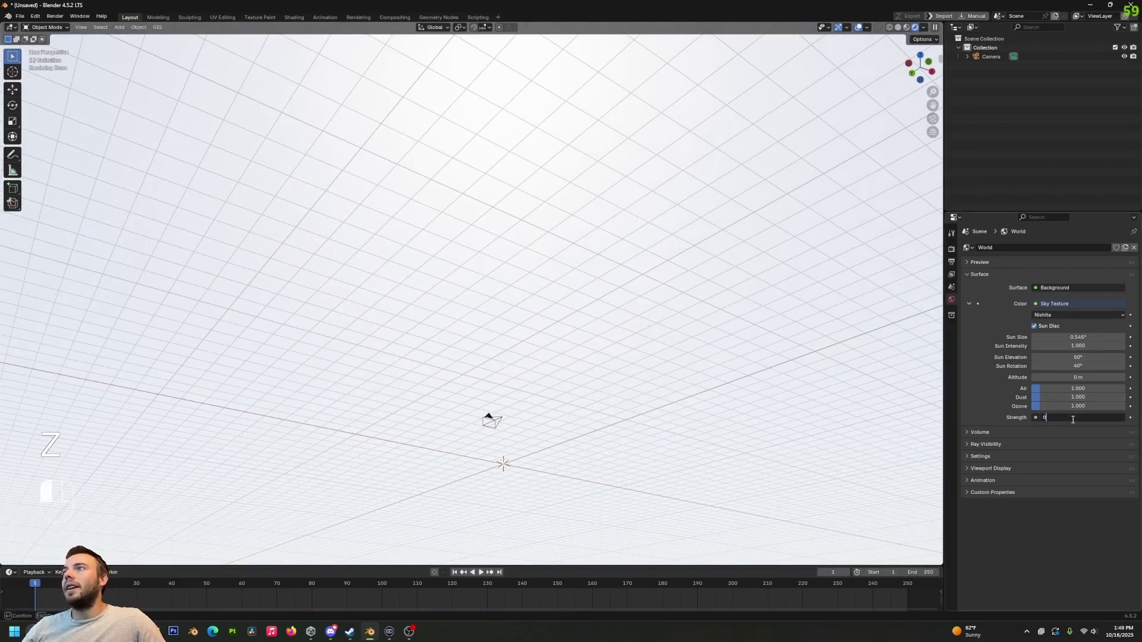
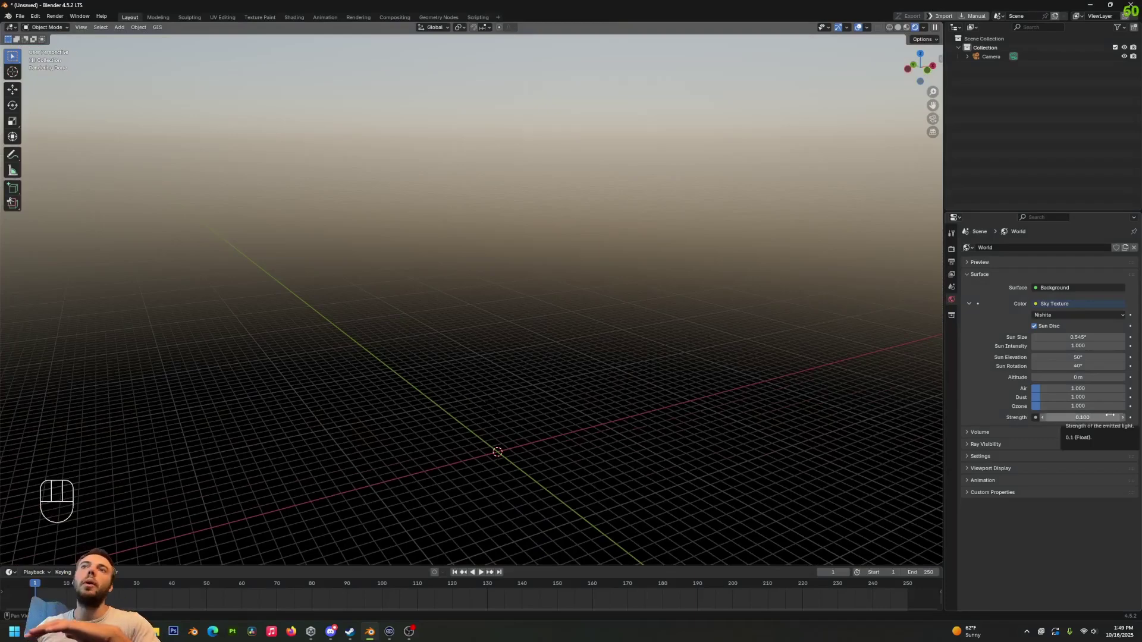
{"action": "left_click", "coordinate": [669, 339]}
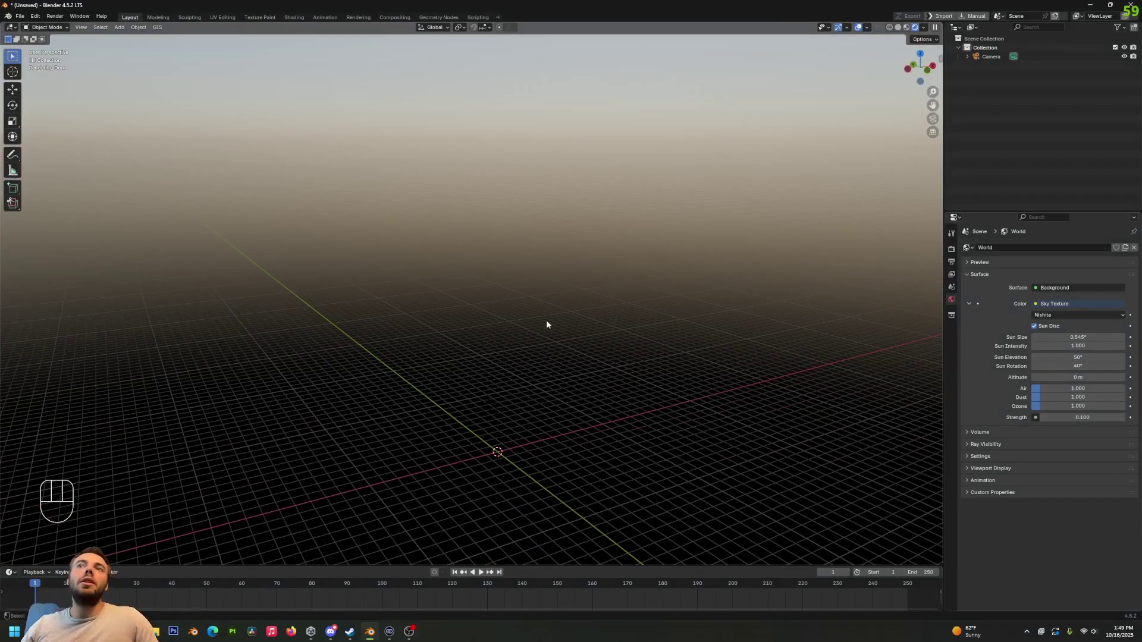
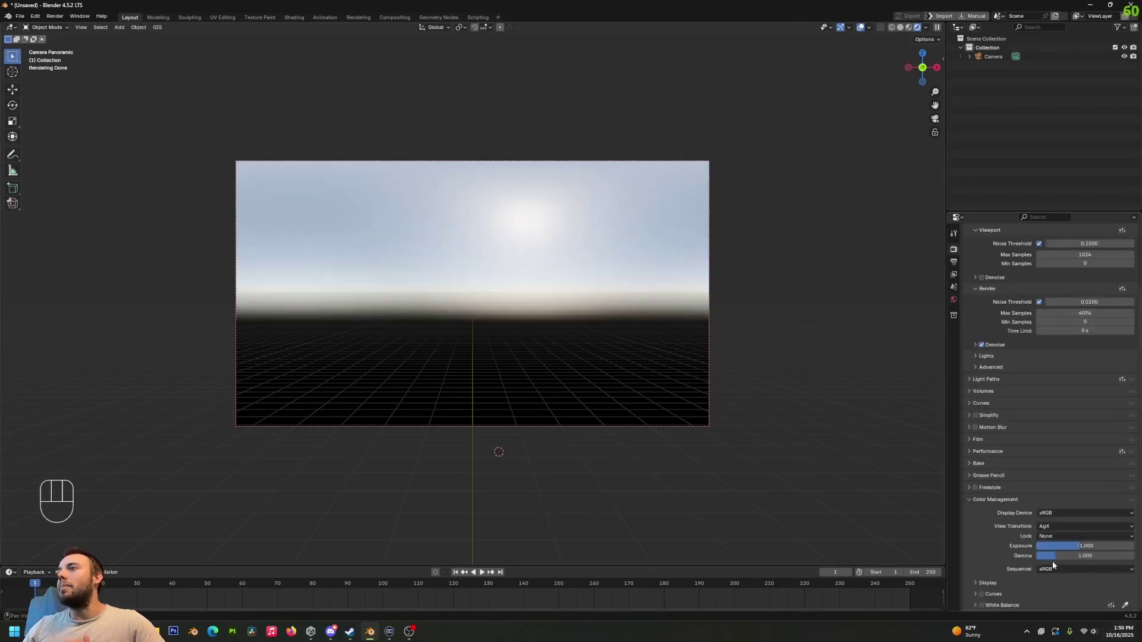
Reset the Color Management Exposure back to its default.
{"action": "left_click_drag", "start_coordinate": [1083, 551], "coordinate": [1083, 548]}
{"action": "left_click", "coordinate": [1082, 549]}
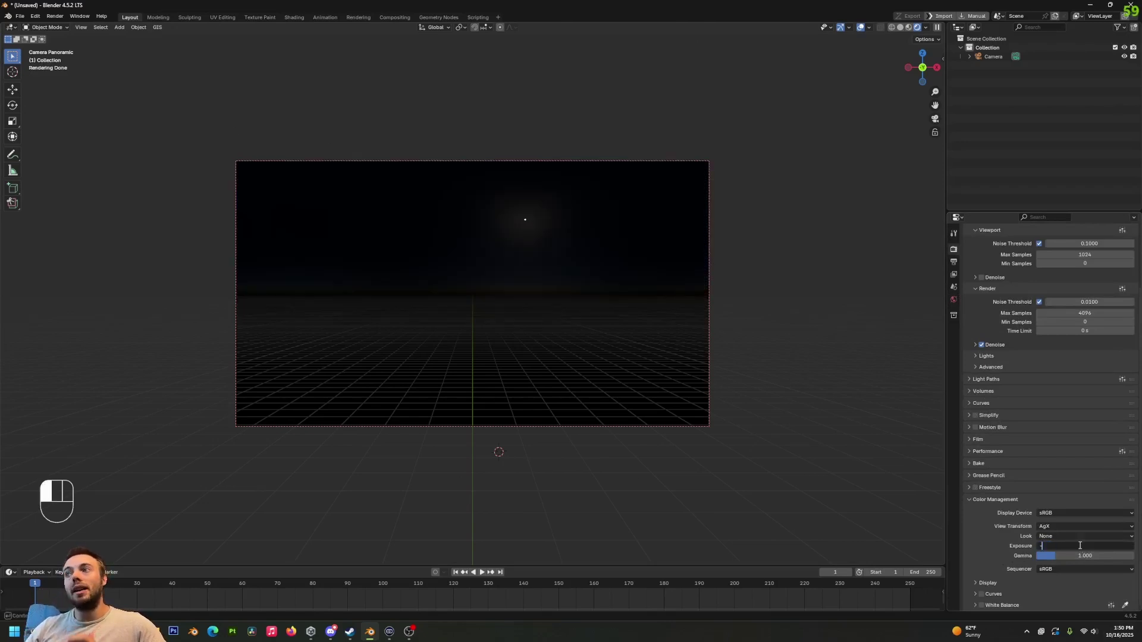
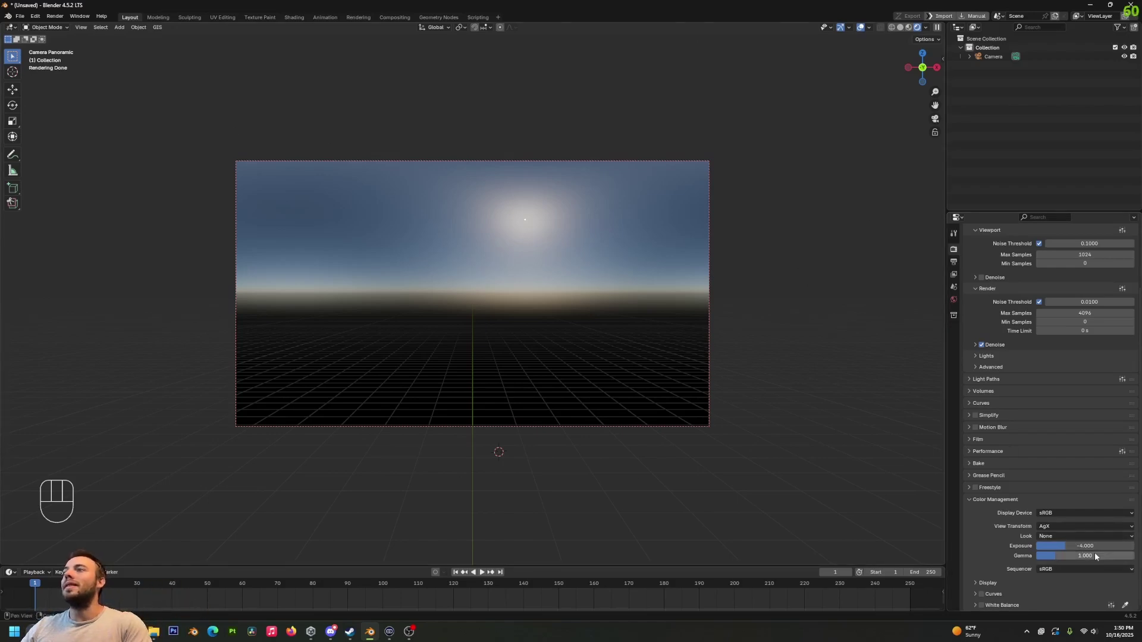
{"action": "left_click", "coordinate": [1110, 547]}
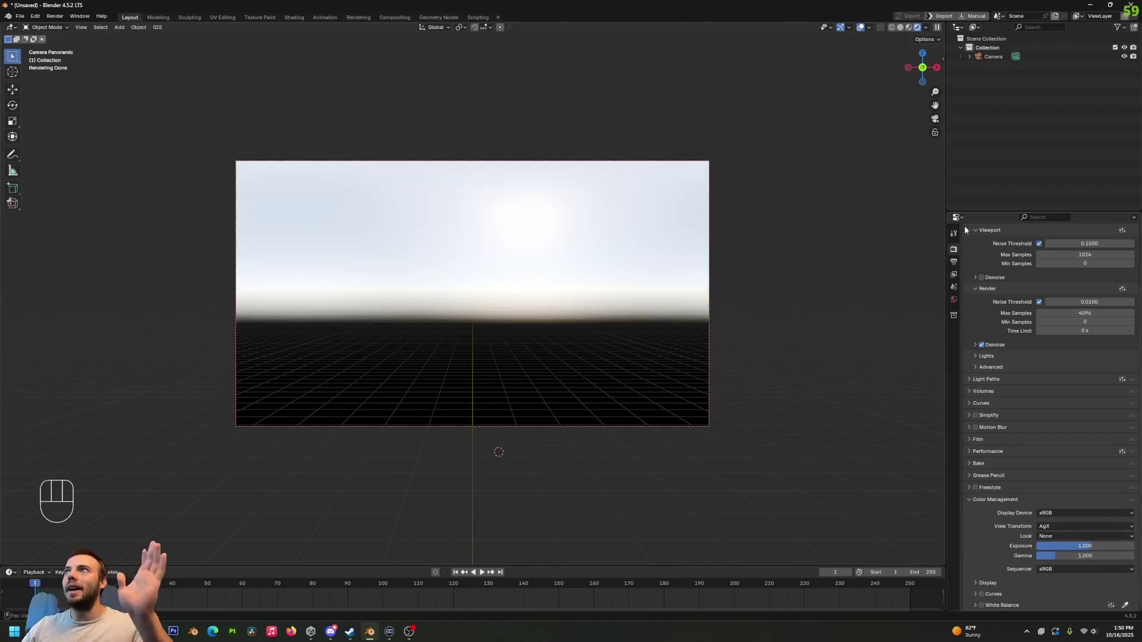
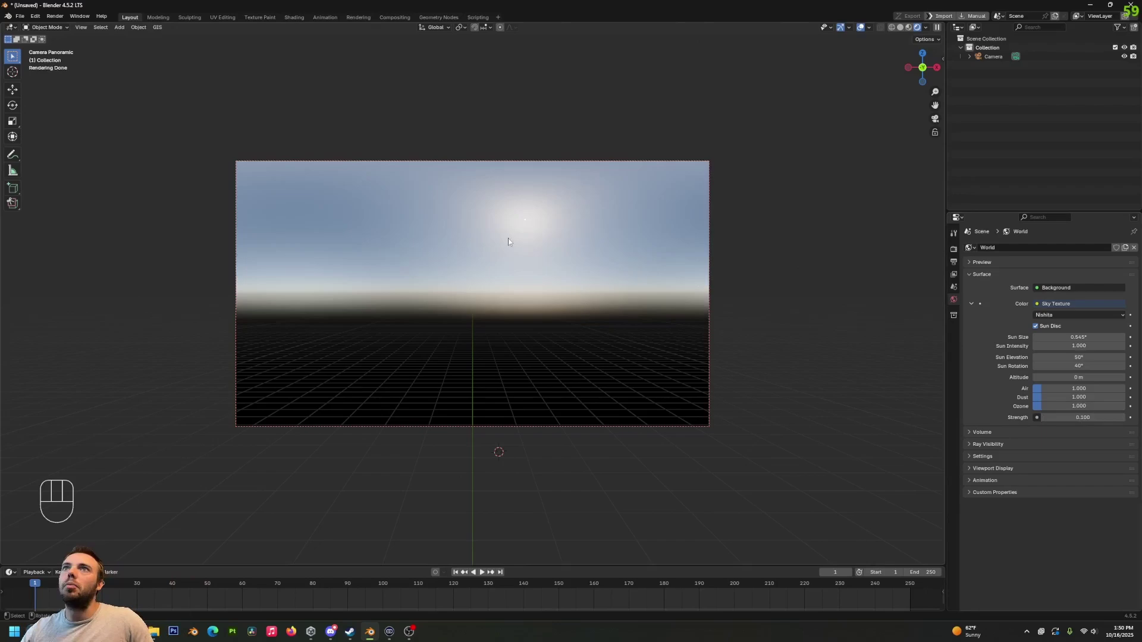
Leave the camera view and orbit out over the scene.
{"action": "left_click", "coordinate": [519, 353]}
{"action": "left_click_drag", "start_coordinate": [534, 321], "coordinate": [491, 343]}
Add a plane at the origin, scale it up hugely and check it through the camera.
{"action": "middle_click", "coordinate": [515, 282]}
{"action": "key", "text": "shift+a"}
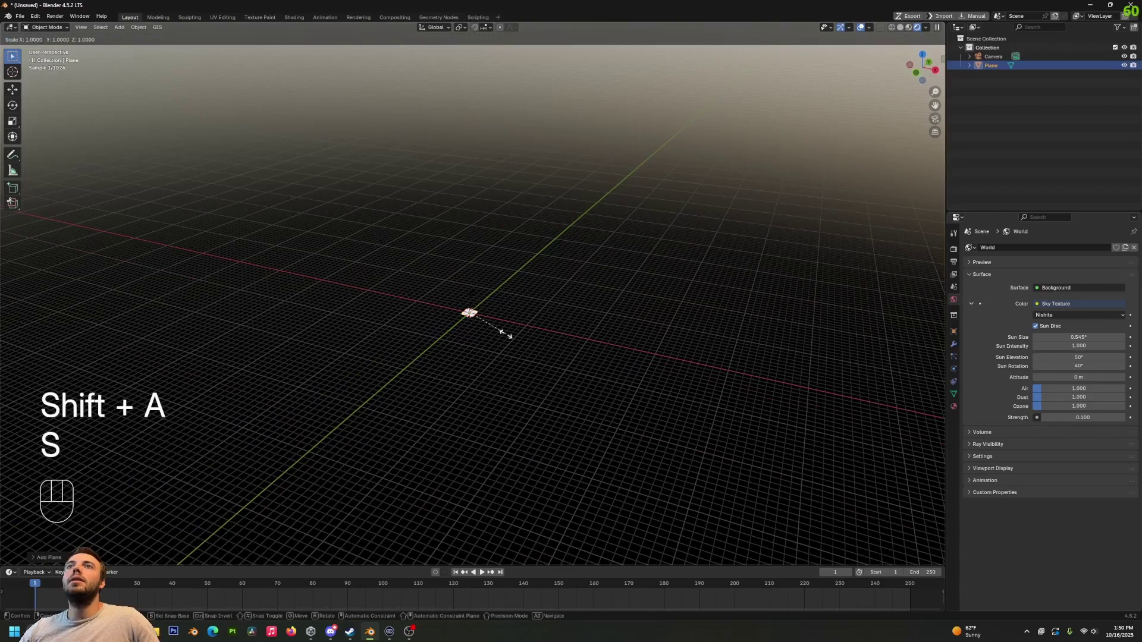
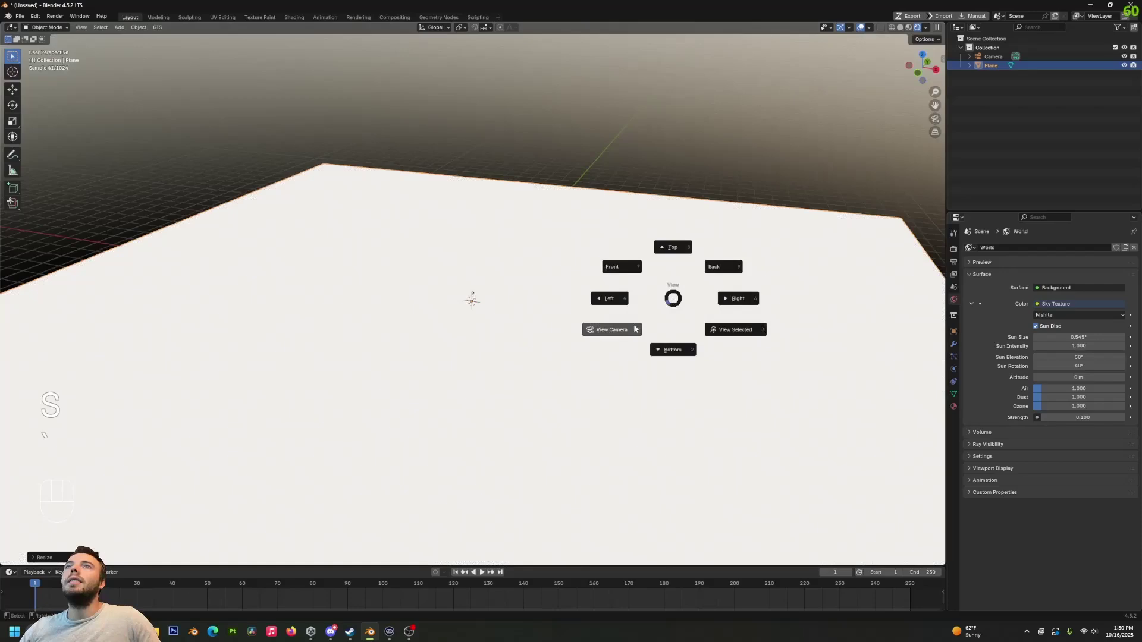
{"action": "key", "text": "`"}
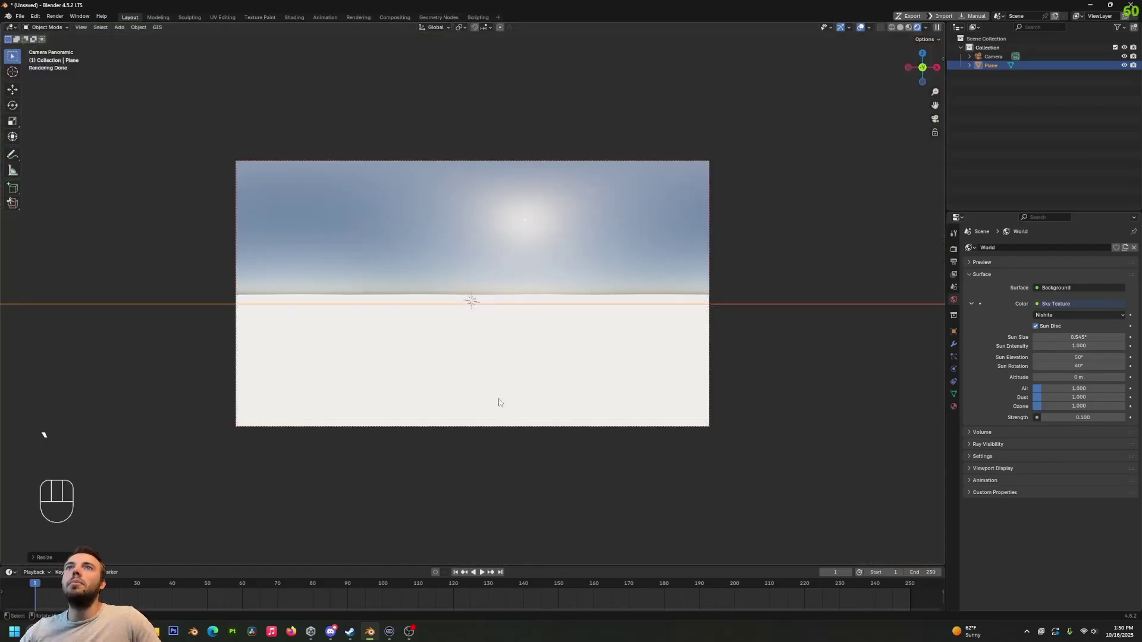
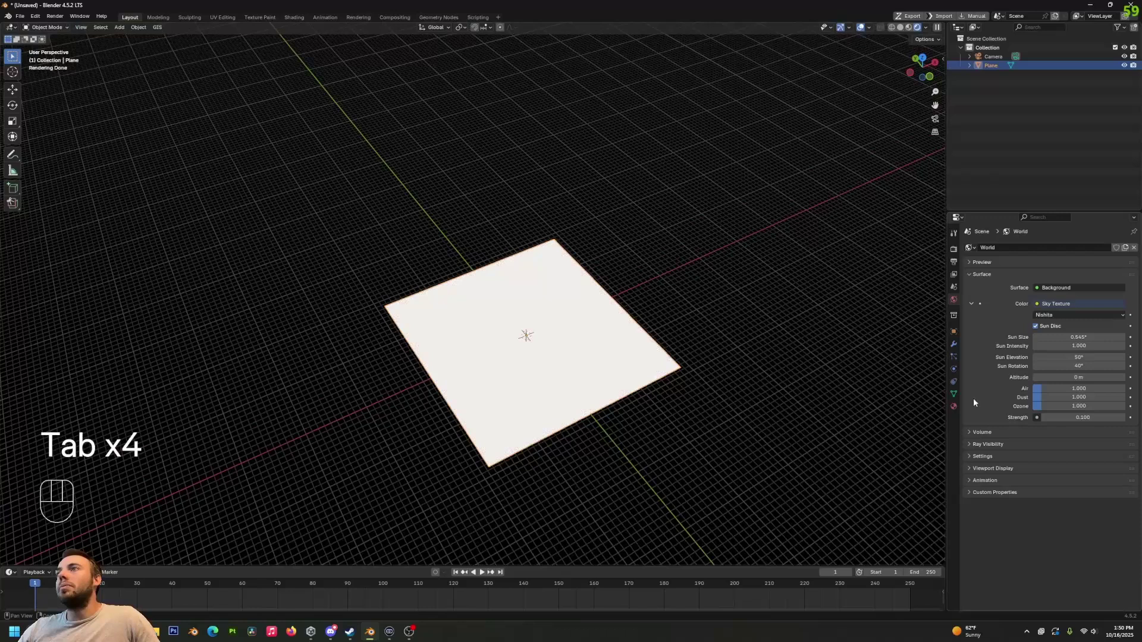
Give the plane a Simple Subdivision at level 6 plus a Displace modifier with a new texture.
{"action": "left_click", "coordinate": [956, 411]}
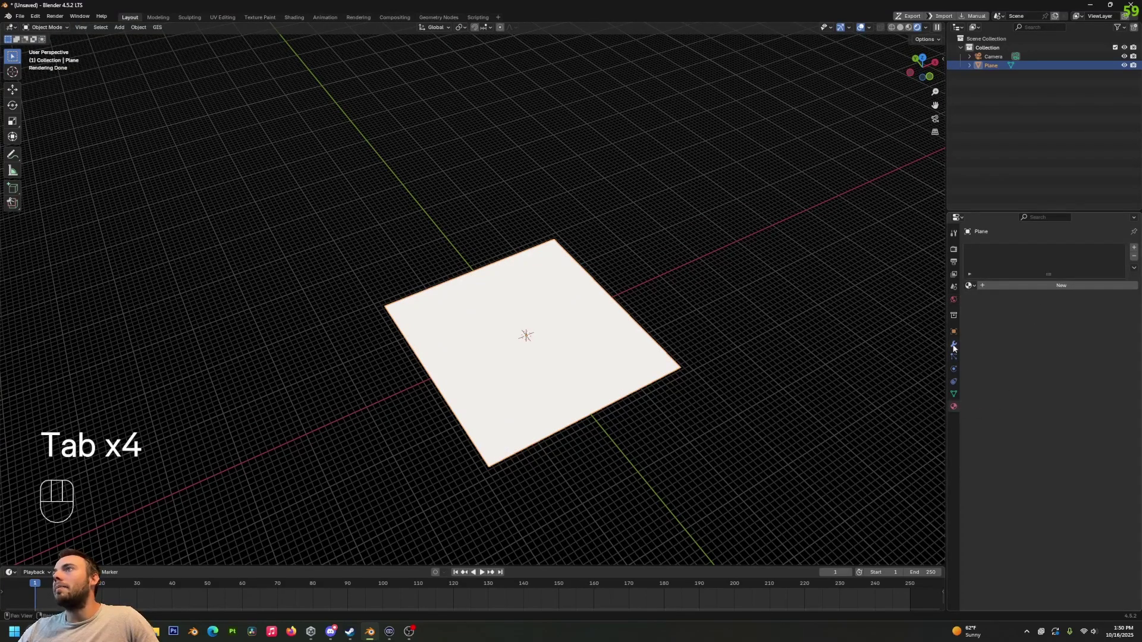
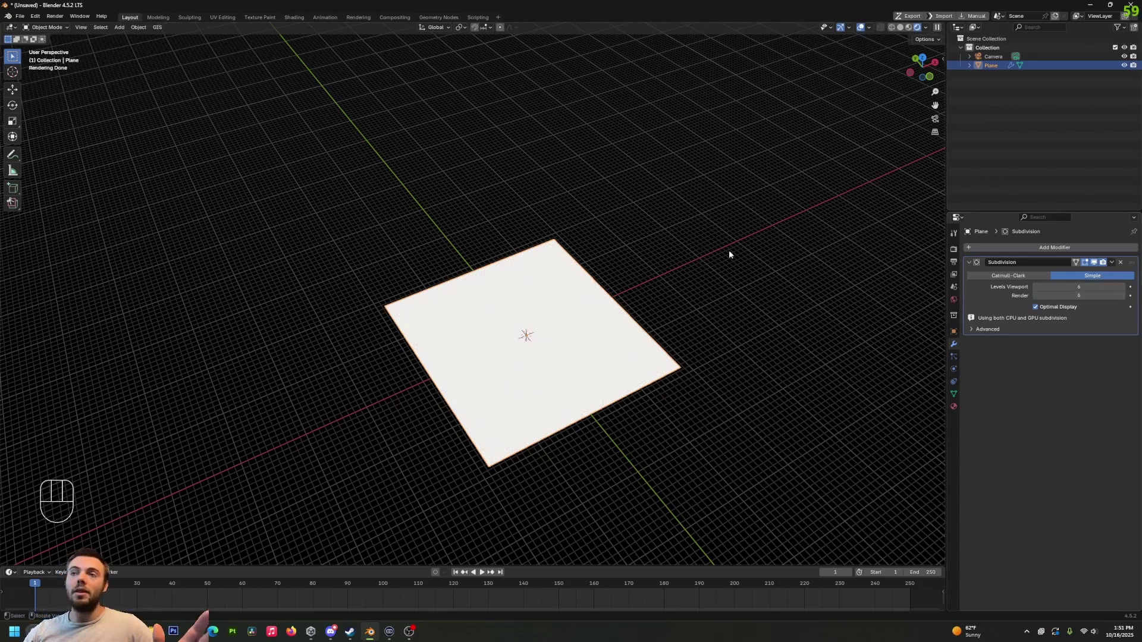
{"action": "left_click", "coordinate": [959, 411]}
{"action": "left_click", "coordinate": [954, 346]}
{"action": "left_click_drag", "start_coordinate": [1102, 249], "coordinate": [1102, 248]}
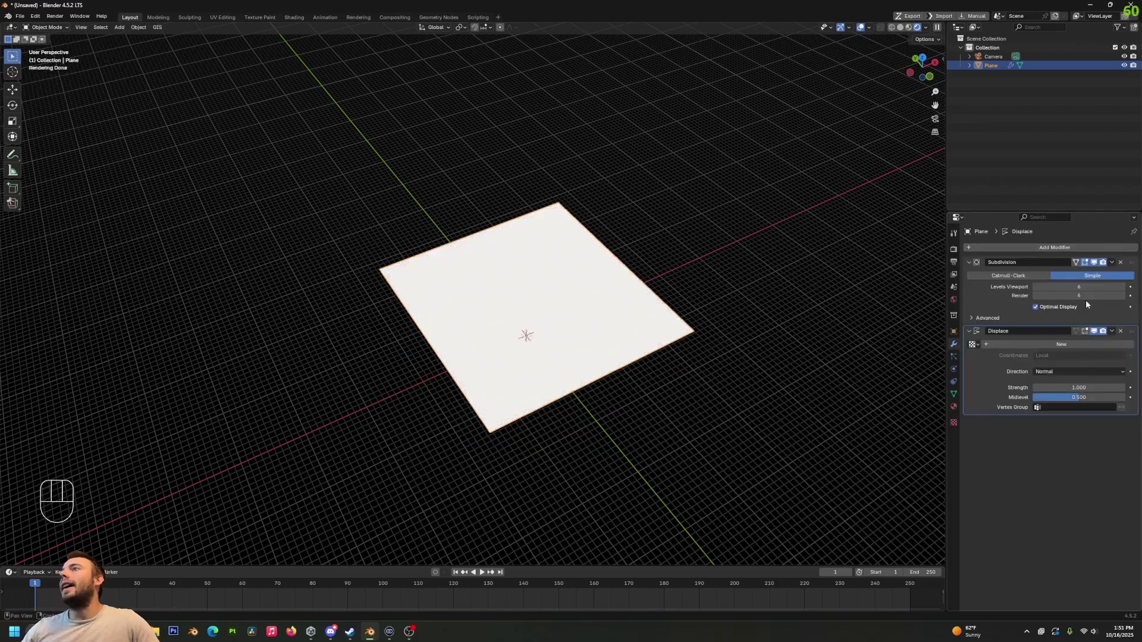
Load MountainRidge_C_Displacement.tif as the Displace texture and inspect the jagged terrain.
{"action": "left_click", "coordinate": [1094, 349]}
{"action": "left_click", "coordinate": [1135, 349]}
{"action": "left_click", "coordinate": [1094, 407]}
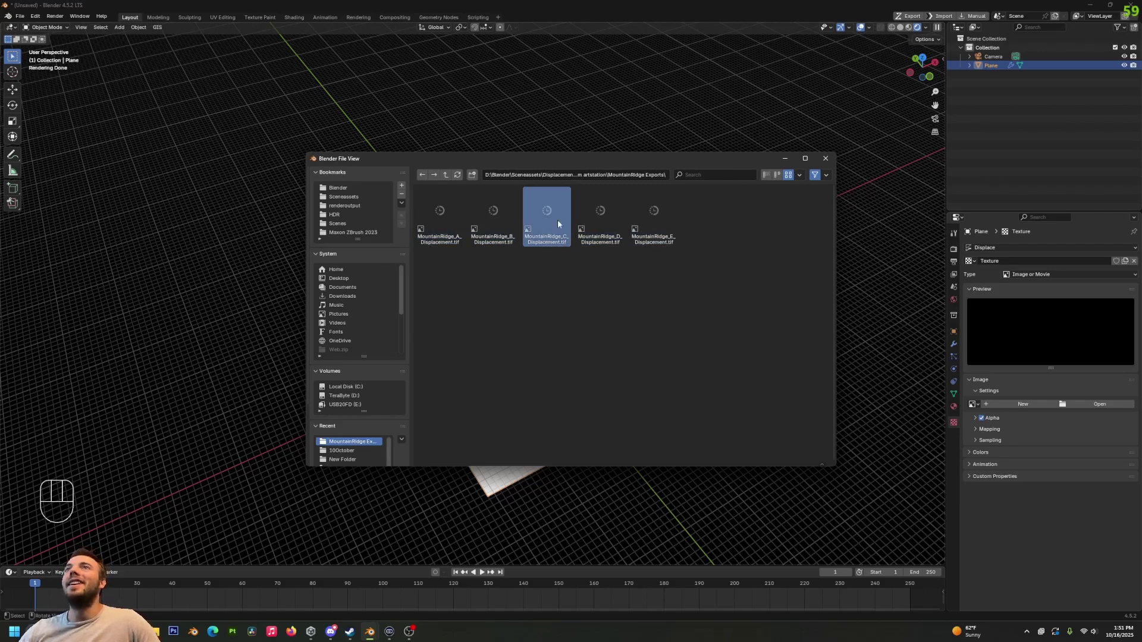
{"action": "middle_click", "coordinate": [555, 235]}
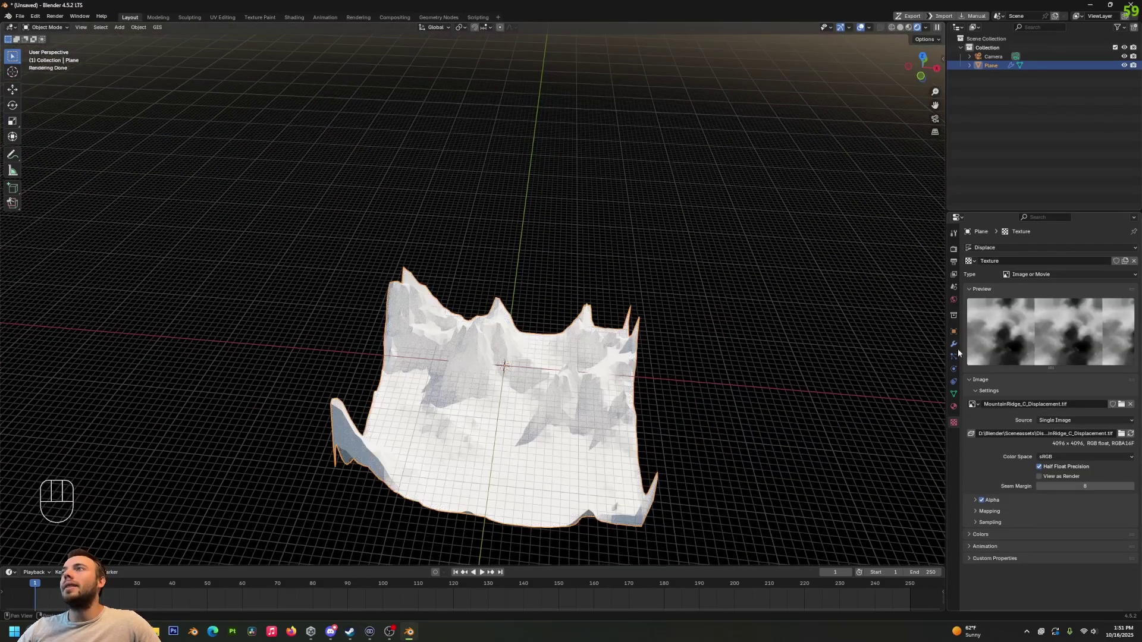
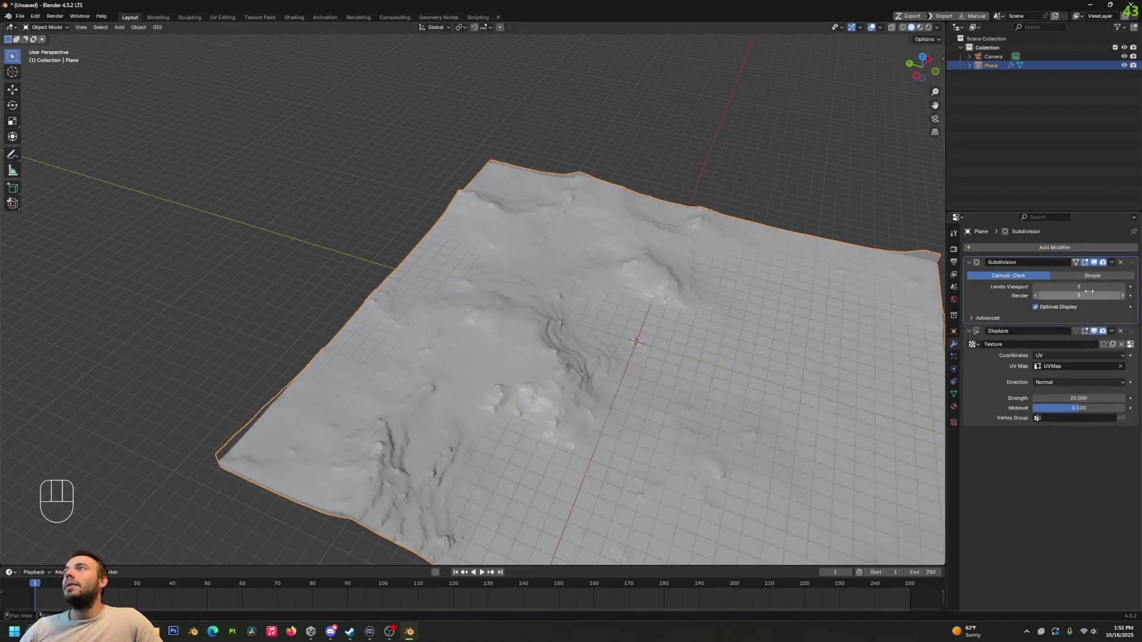
Orbit low across the terrain to inspect the distant ridges.
{"action": "left_click_drag", "start_coordinate": [587, 327], "coordinate": [537, 303]}
{"action": "left_click_drag", "start_coordinate": [526, 343], "coordinate": [497, 334]}
{"action": "left_click_drag", "start_coordinate": [583, 390], "coordinate": [562, 315]}
{"action": "left_click_drag", "start_coordinate": [633, 360], "coordinate": [576, 285]}
{"action": "left_click", "coordinate": [576, 286]}
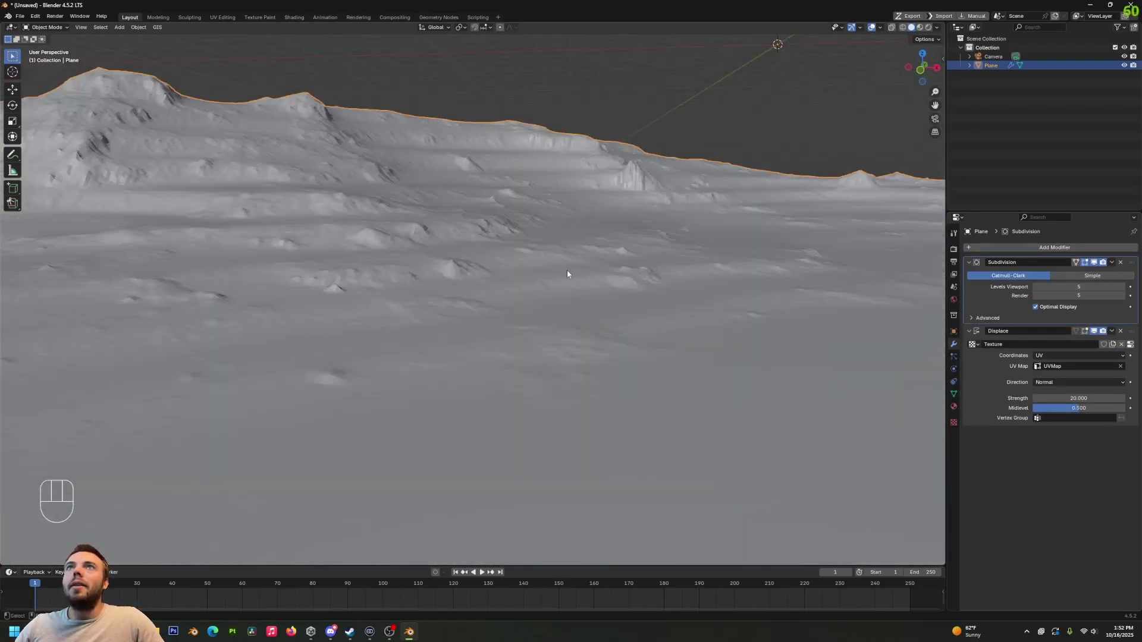
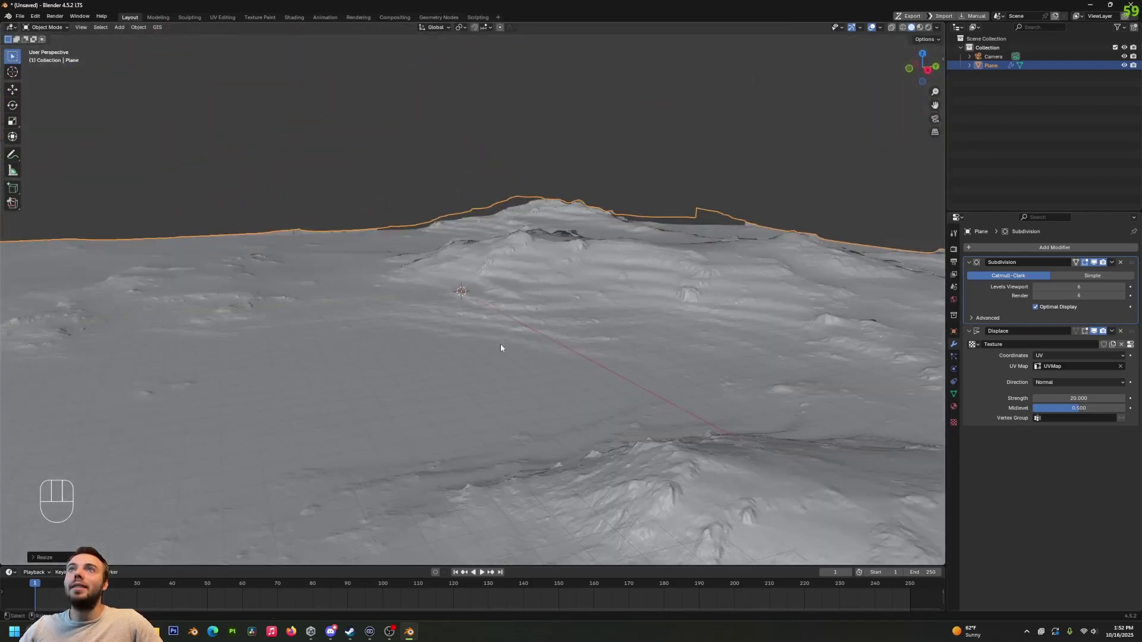
Lower the terrain plane along Z beneath the camera, checking the horizon between moves.
{"action": "key", "text": "g"}
{"action": "key", "text": "z"}
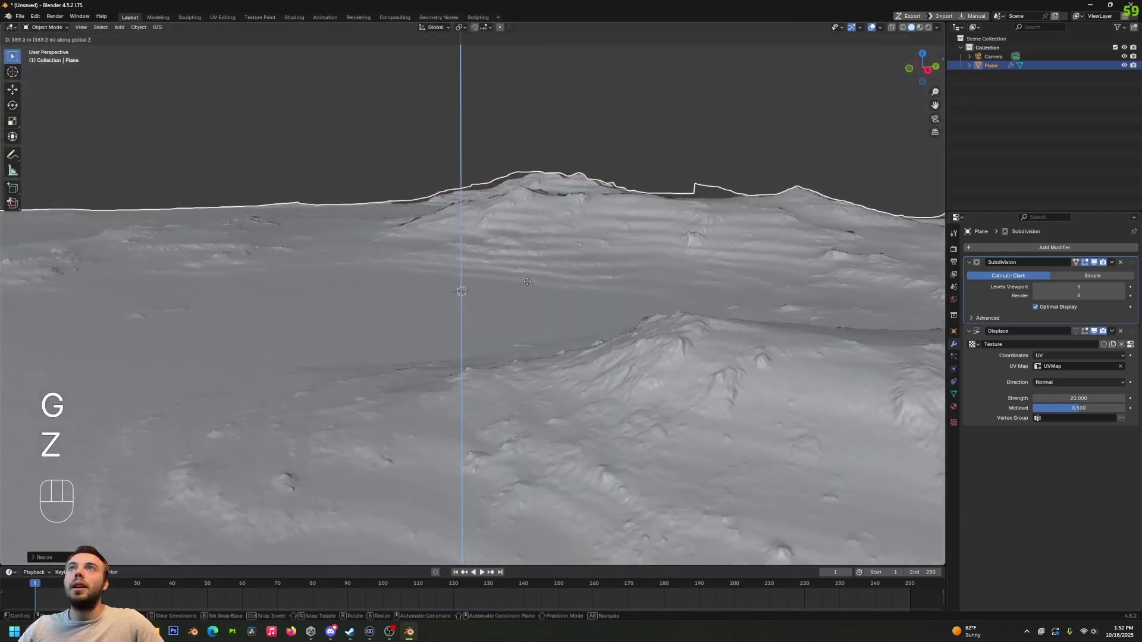
{"action": "left_click", "coordinate": [531, 286]}
{"action": "left_click_drag", "start_coordinate": [508, 286], "coordinate": [540, 279]}
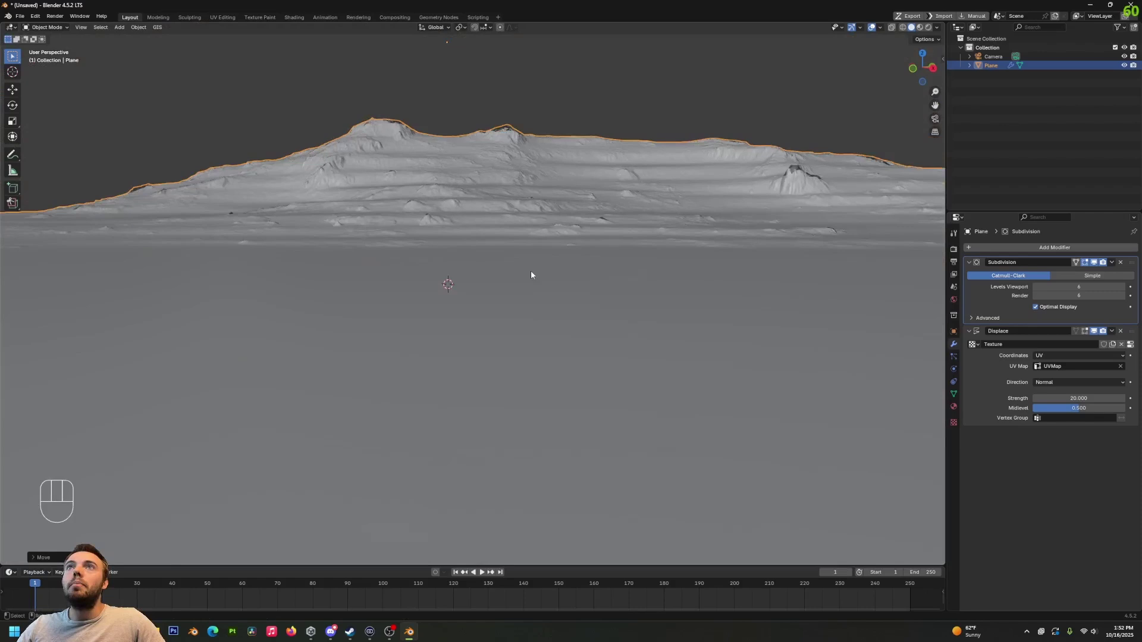
{"action": "key", "text": "g"}
{"action": "key", "text": "z"}
{"action": "left_click", "coordinate": [517, 353]}
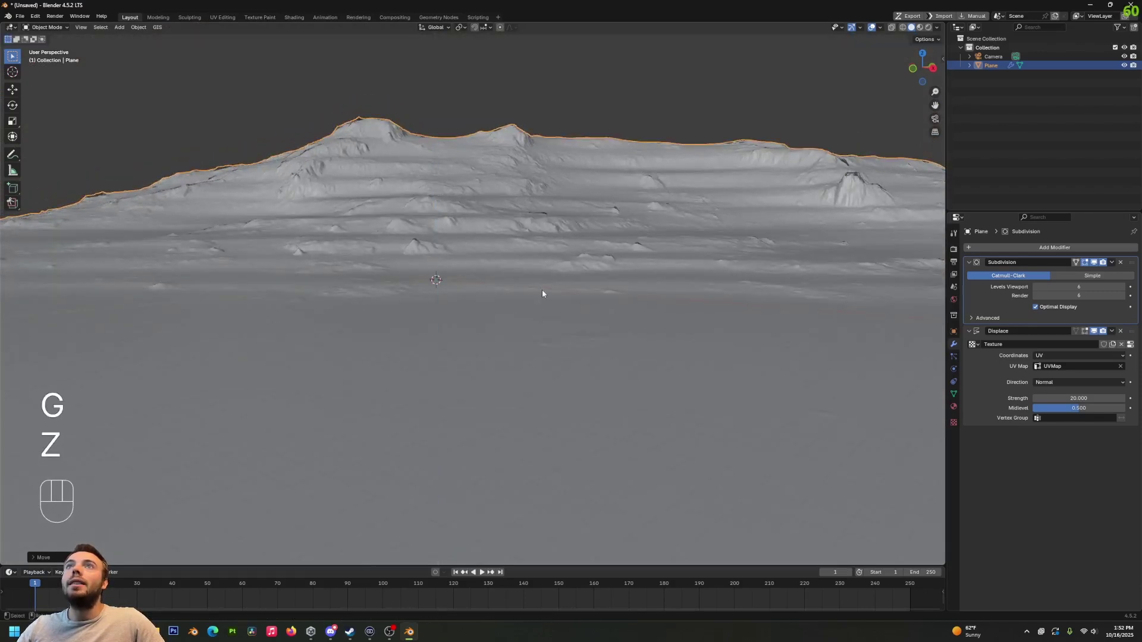
Fine-tune the terrain height once more, then return to the panoramic camera view.
{"action": "key", "text": "g"}
{"action": "key", "text": "z"}
{"action": "left_click", "coordinate": [544, 287]}
{"action": "left_click_drag", "start_coordinate": [543, 292], "coordinate": [509, 342]}
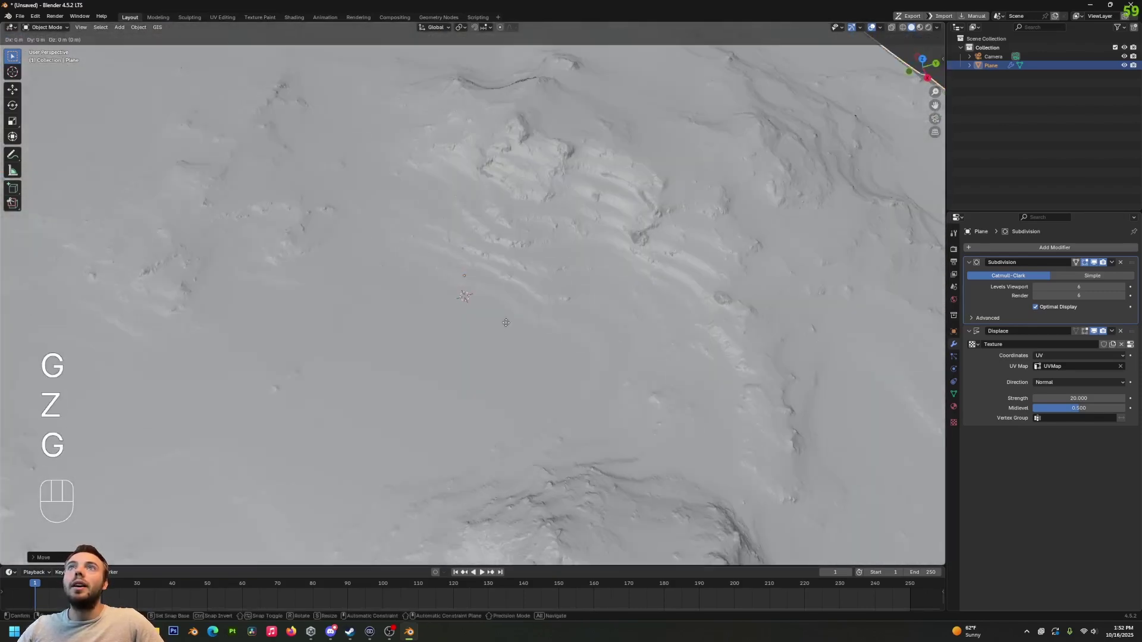
{"action": "key", "text": "g"}
{"action": "key", "text": "shift+z"}
{"action": "left_click_drag", "start_coordinate": [575, 320], "coordinate": [533, 285]}
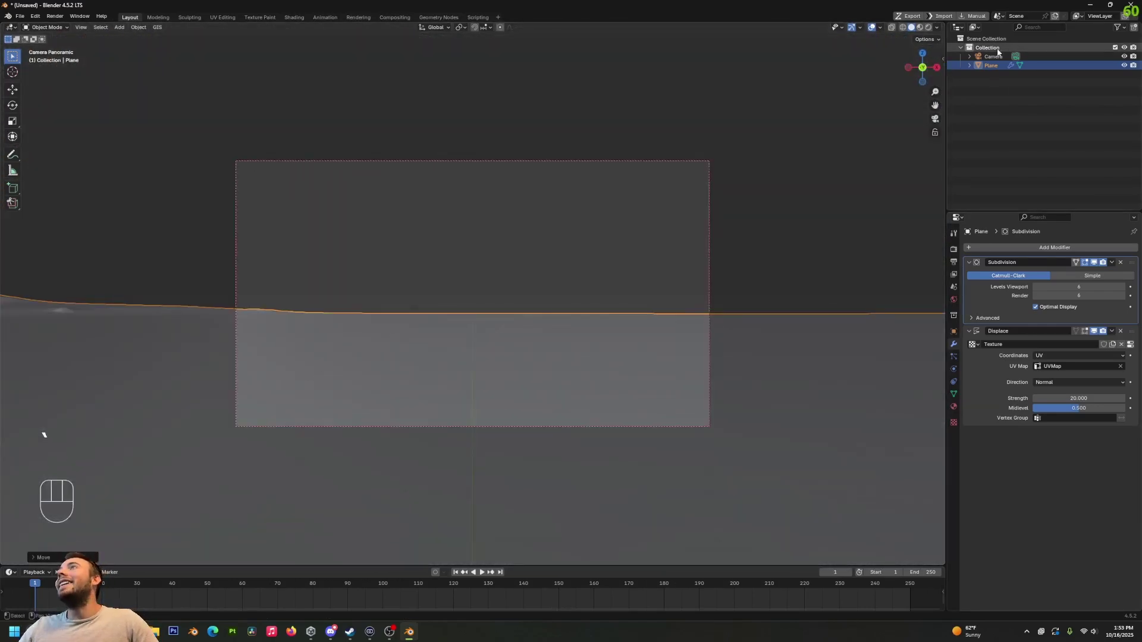
Set the panoramic camera's Clip End to 10000 m and preview it in rendered shading.
{"action": "left_click", "coordinate": [991, 61]}
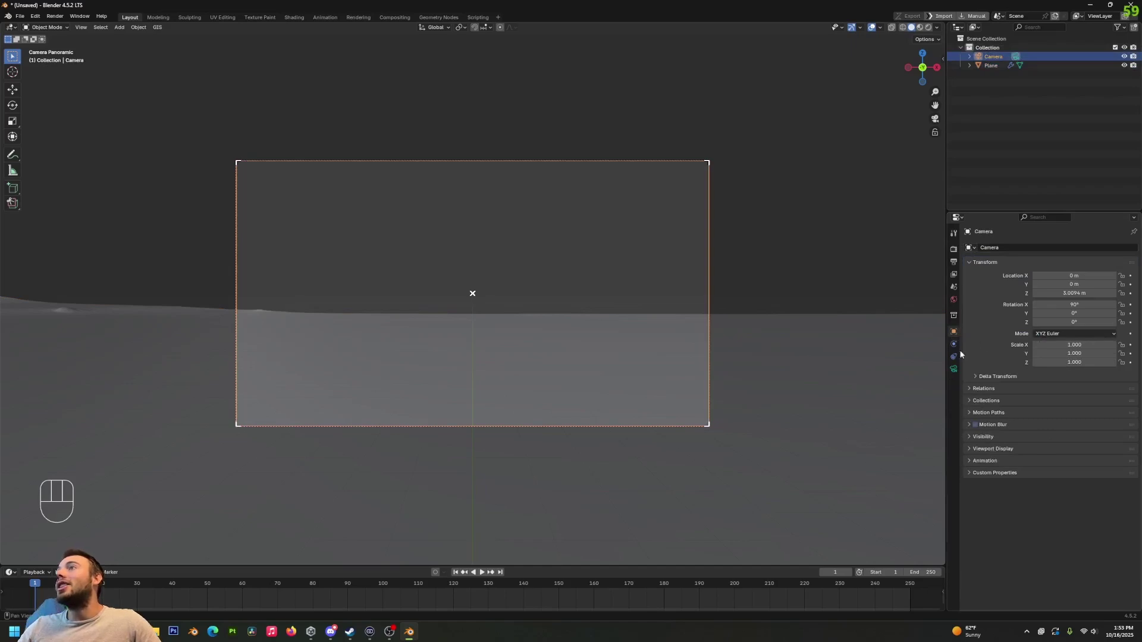
{"action": "left_click", "coordinate": [953, 372]}
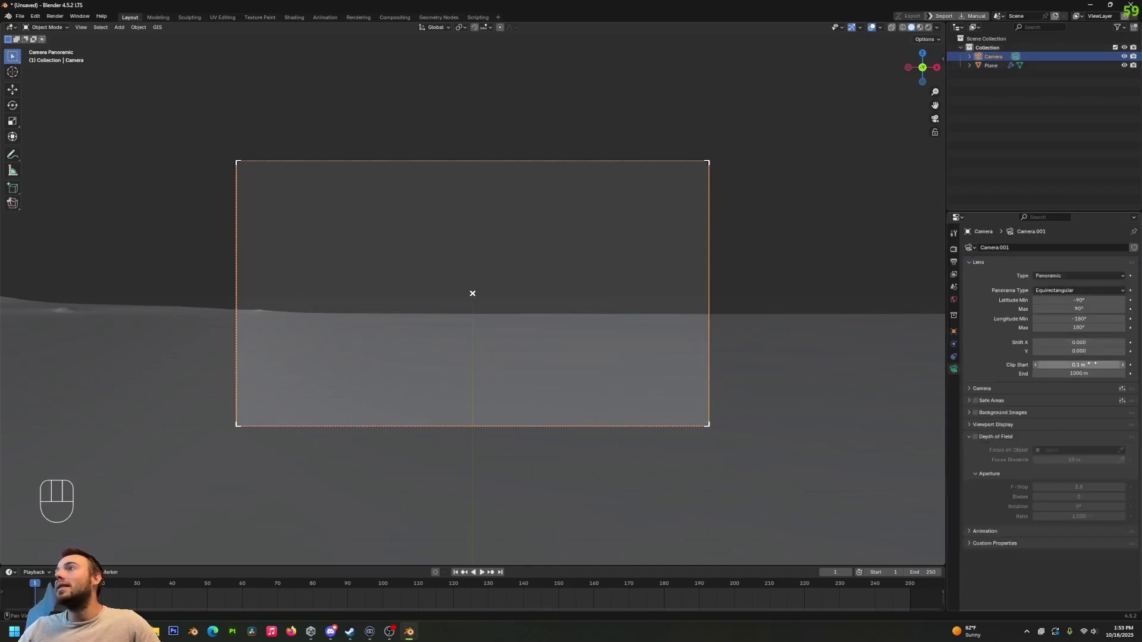
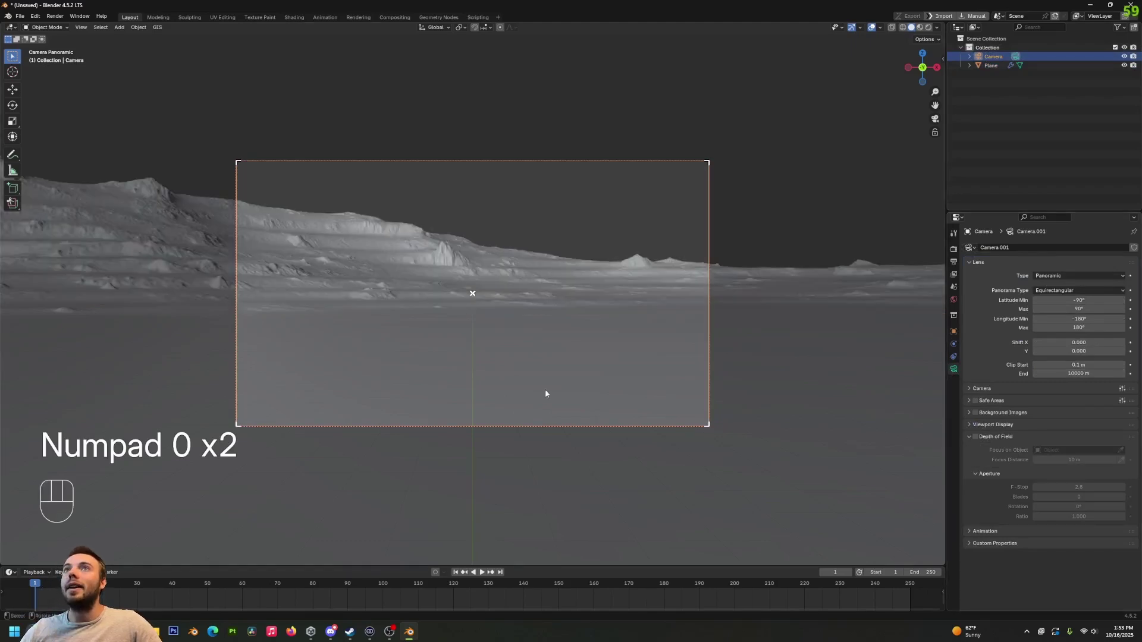
{"action": "key", "text": "z"}
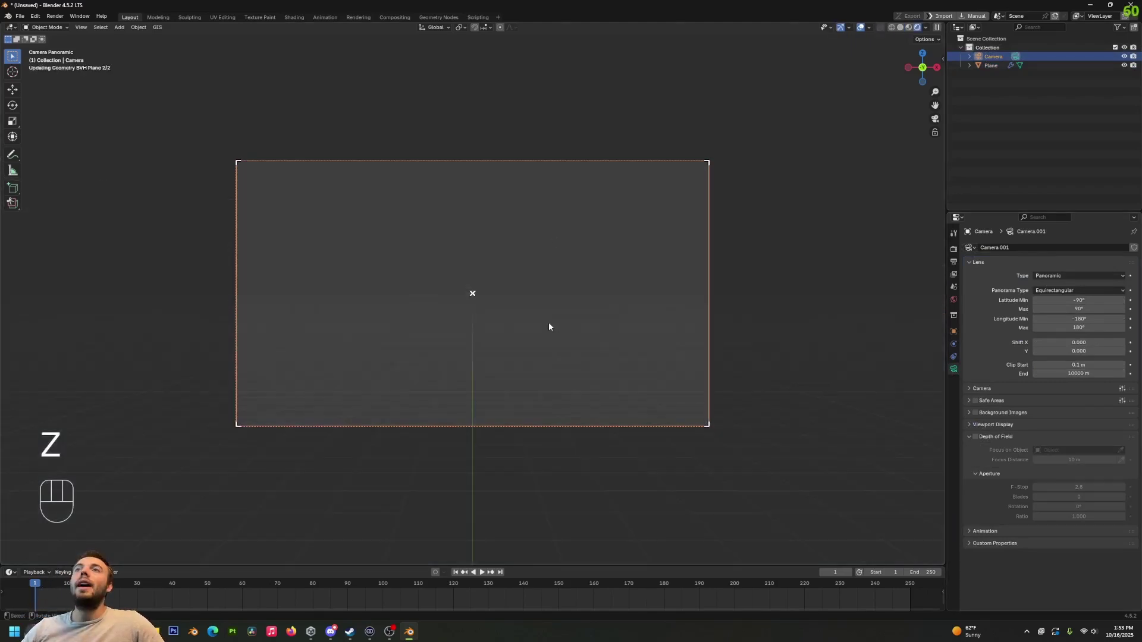
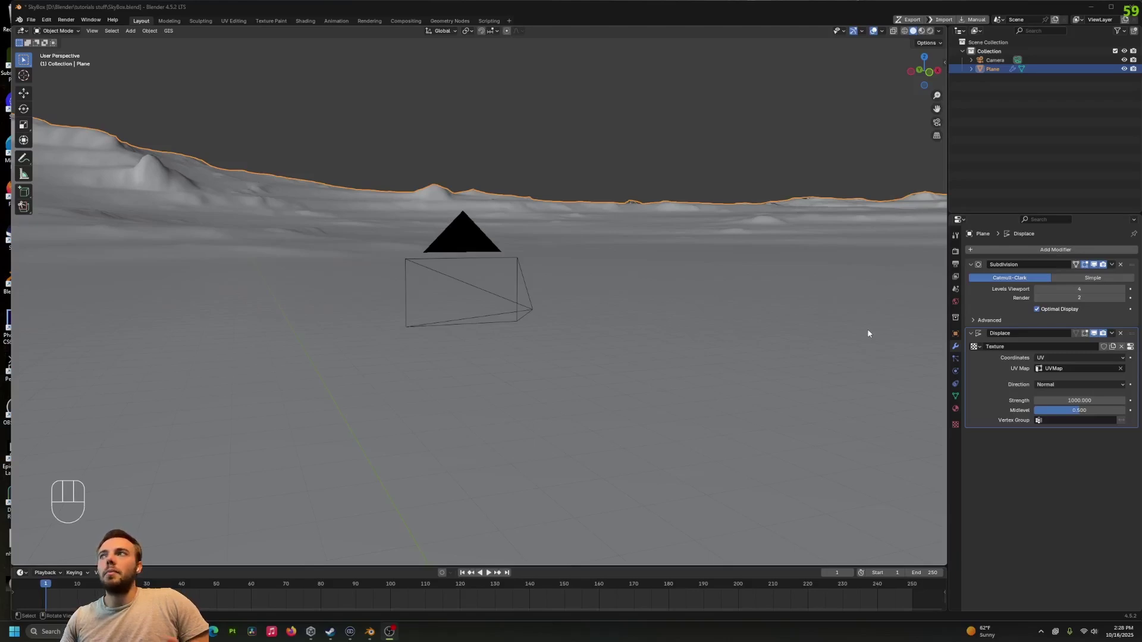
Set the viewport's own Clip End to 10000 m via the View sidebar.
{"action": "left_click_drag", "start_coordinate": [471, 218], "coordinate": [514, 218]}
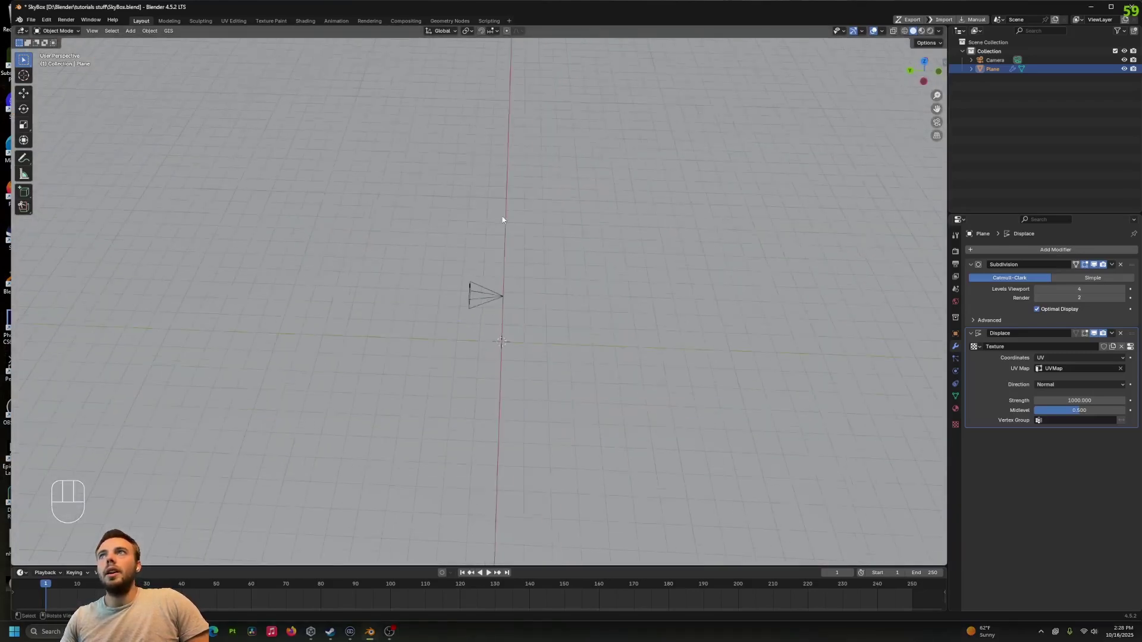
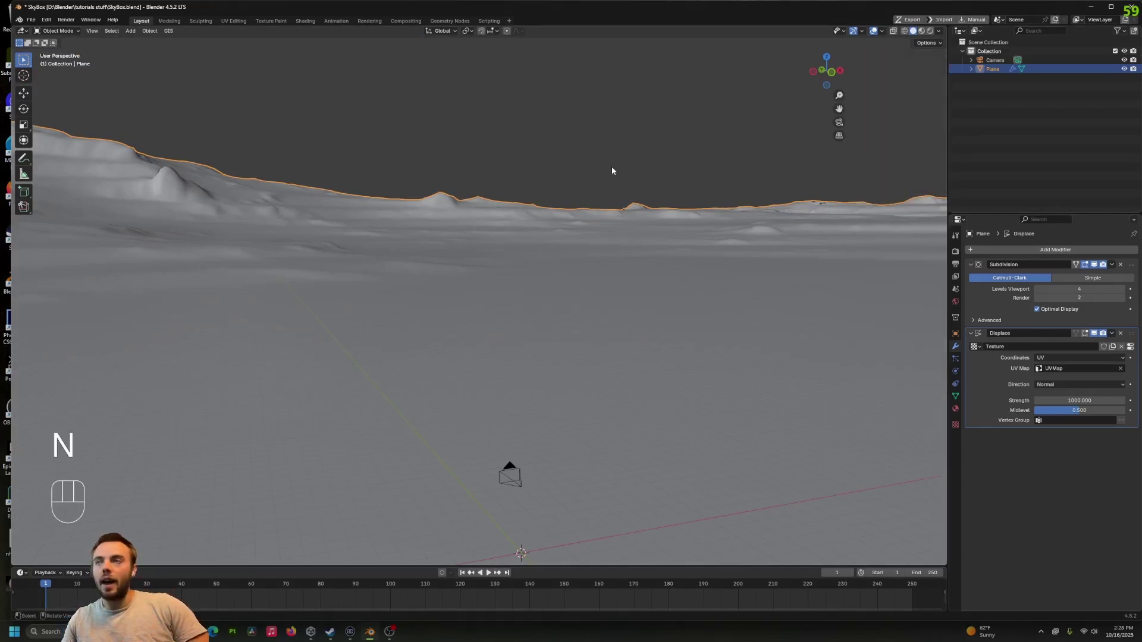
{"action": "key", "text": "n"}
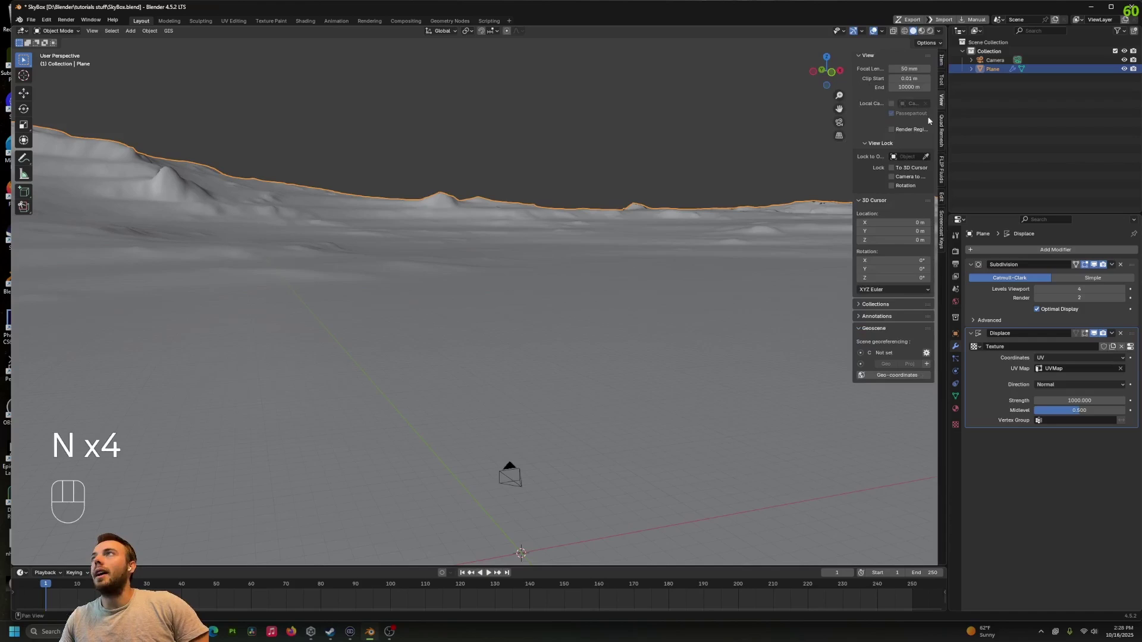
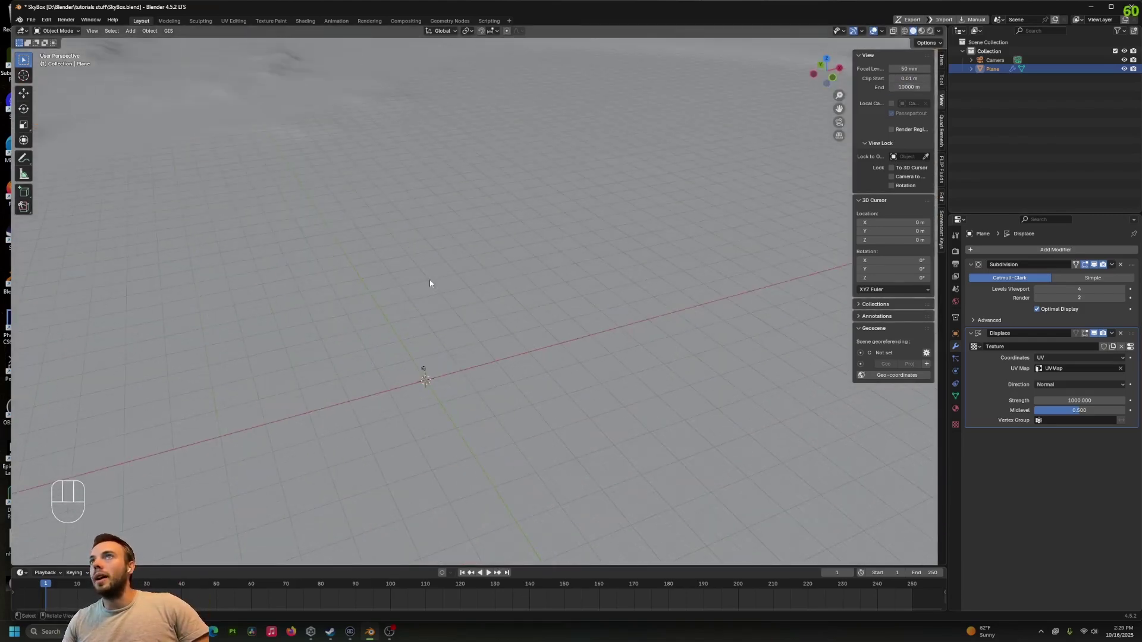
Walk through the displaced terrain in first-person navigation toward the distant ridges.
{"action": "key", "text": "shift+`"}
{"action": "key", "text": "w"}
{"action": "key", "text": "shift+d"}
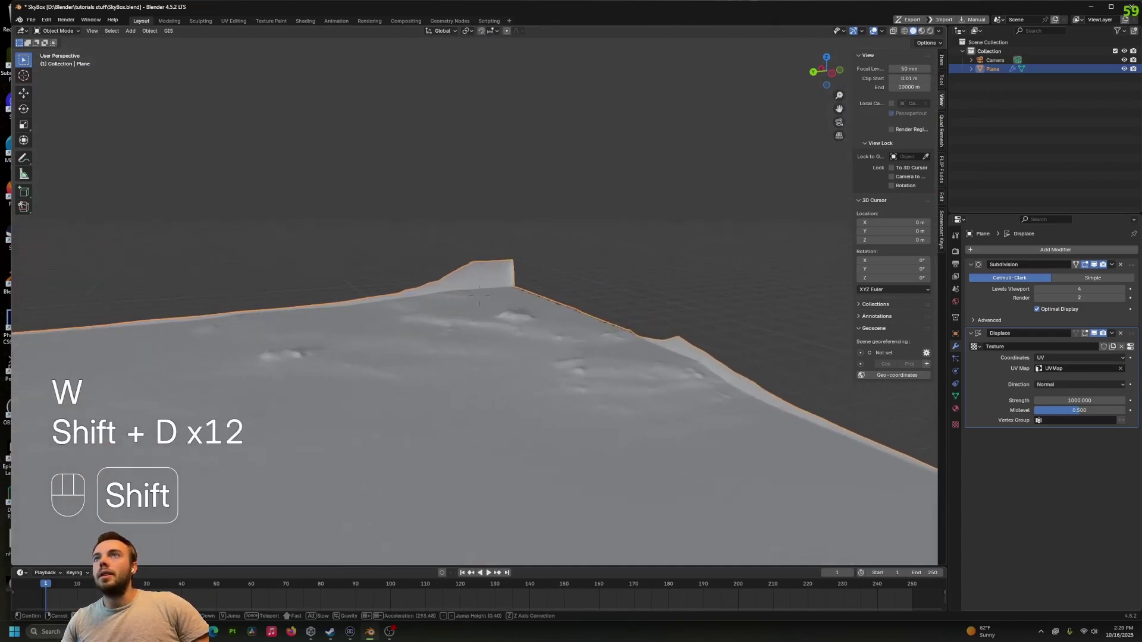
{"action": "key", "text": "shift+d"}
{"action": "key", "text": "shift+d"}
{"action": "key", "text": "shift+w"}
{"action": "key", "text": "shift+d"}
{"action": "key", "text": "shift+a"}
{"action": "key", "text": "e"}
{"action": "key", "text": "a"}
{"action": "key", "text": "w"}
{"action": "key", "text": "s"}
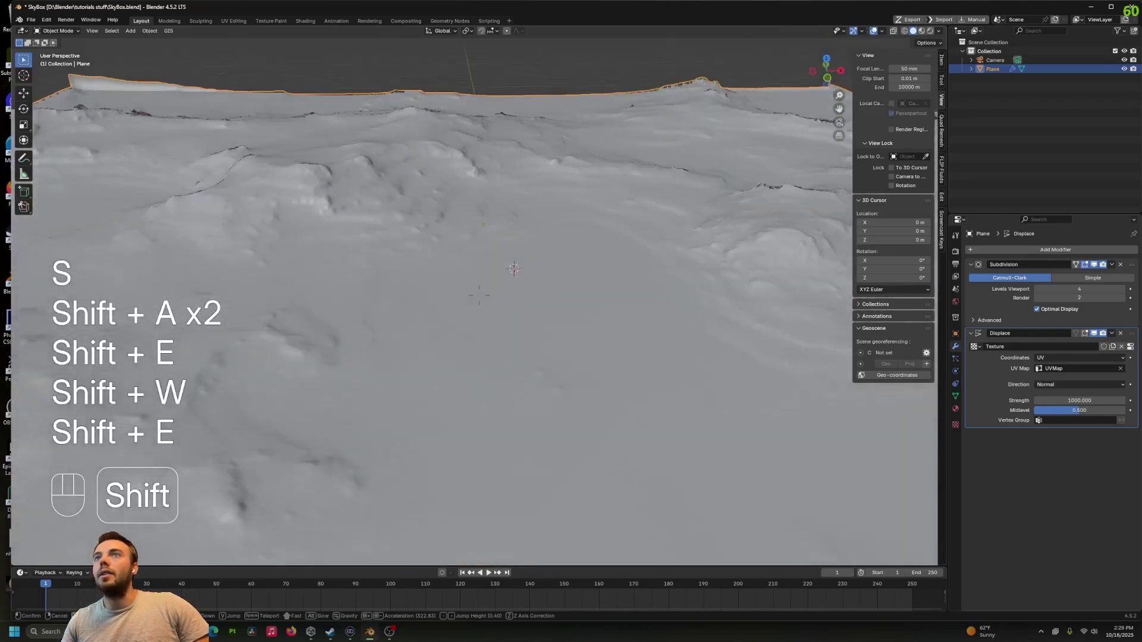